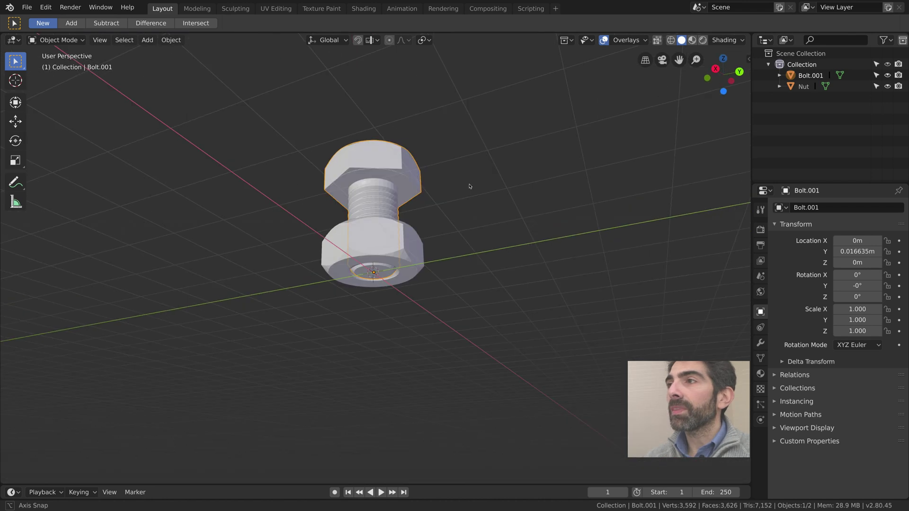
# Delete the bolt and nut and add a fresh Bolt mesh, skipping the size presets
pyautogui.press('Delete')
pyautogui.doubleClick(463, 203)
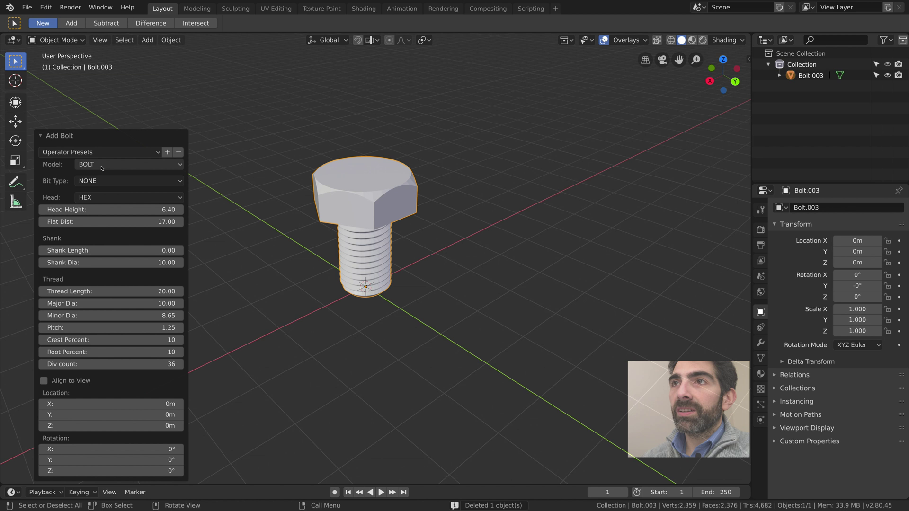
pyautogui.click(98, 165)
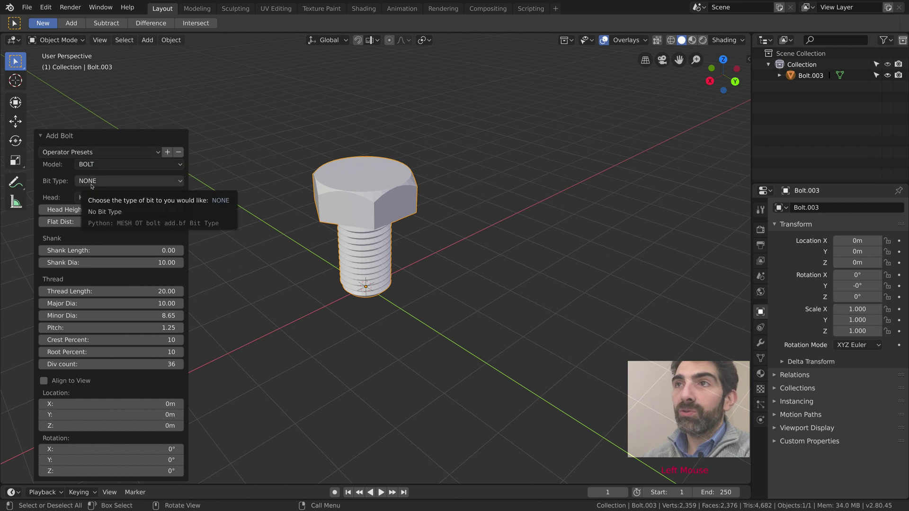
pyautogui.click(96, 153)
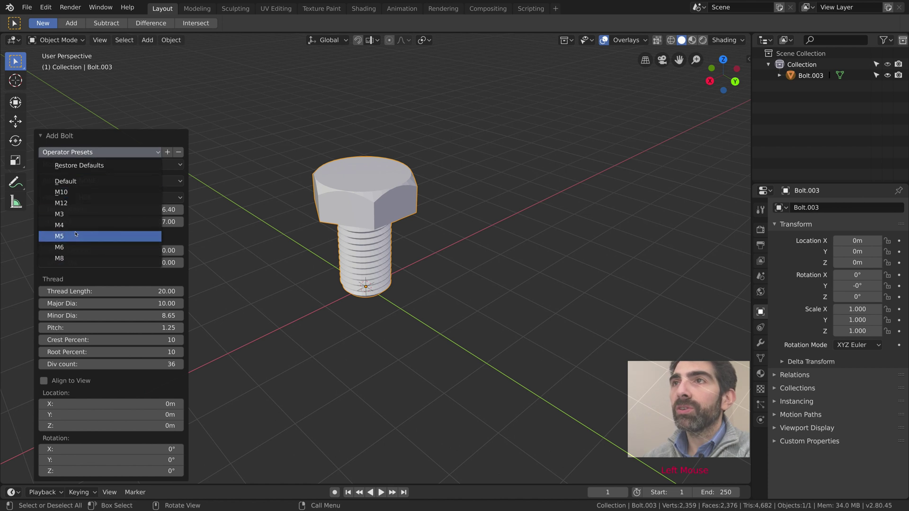
pyautogui.click(82, 153)
# Lengthen the bolt's thread and slightly thicken its major diameter
pyautogui.click(93, 143)
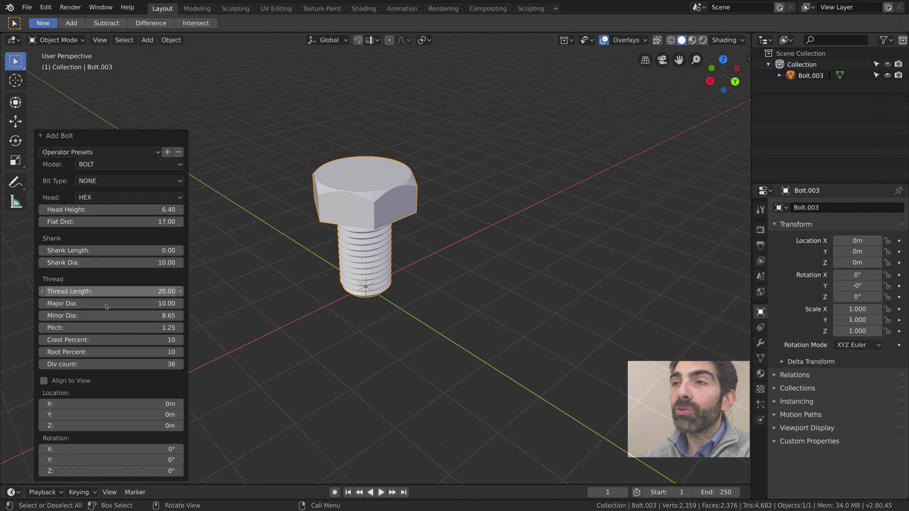
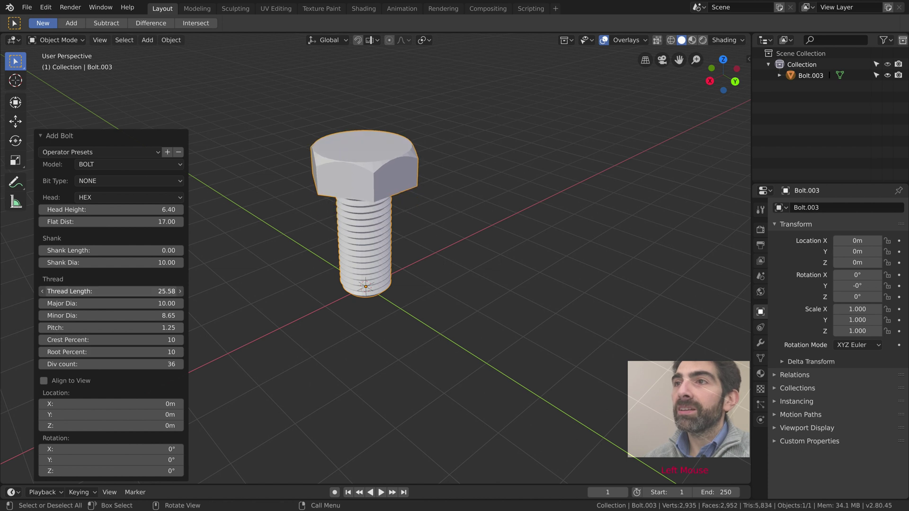
pyautogui.click(367, 284)
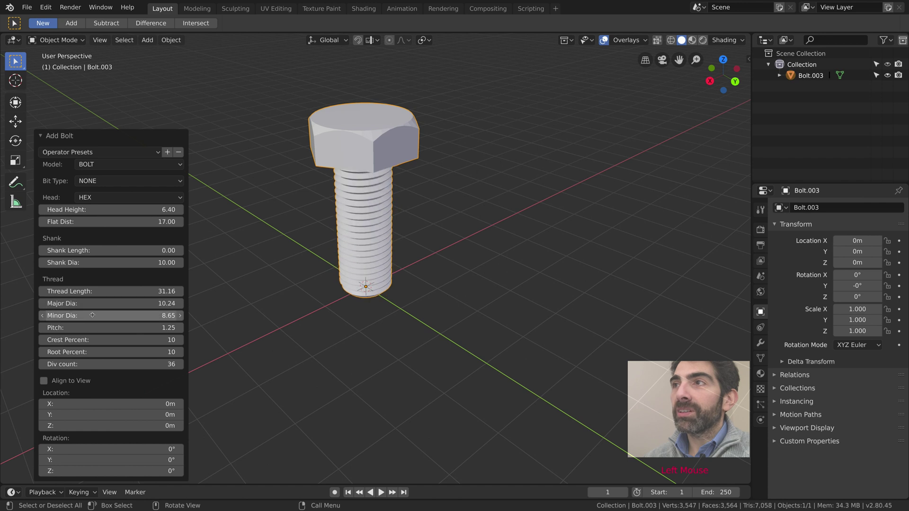
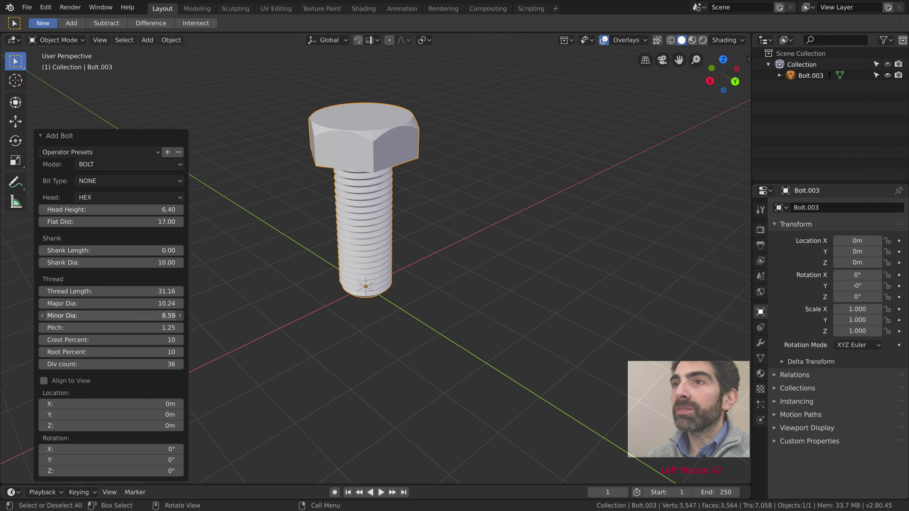
pyautogui.middleClick(256, 218)
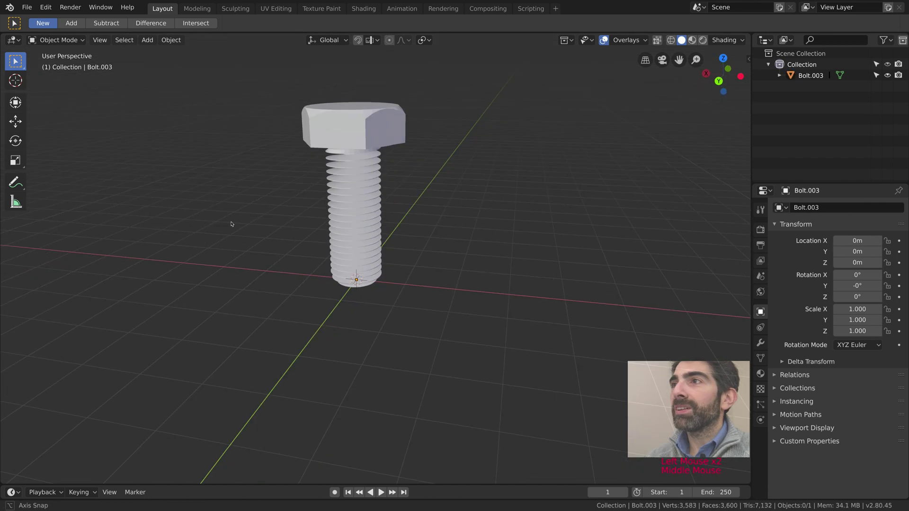
# Cycle the head style through cap and dome, settling on a countersunk head
pyautogui.middleClick(284, 202)
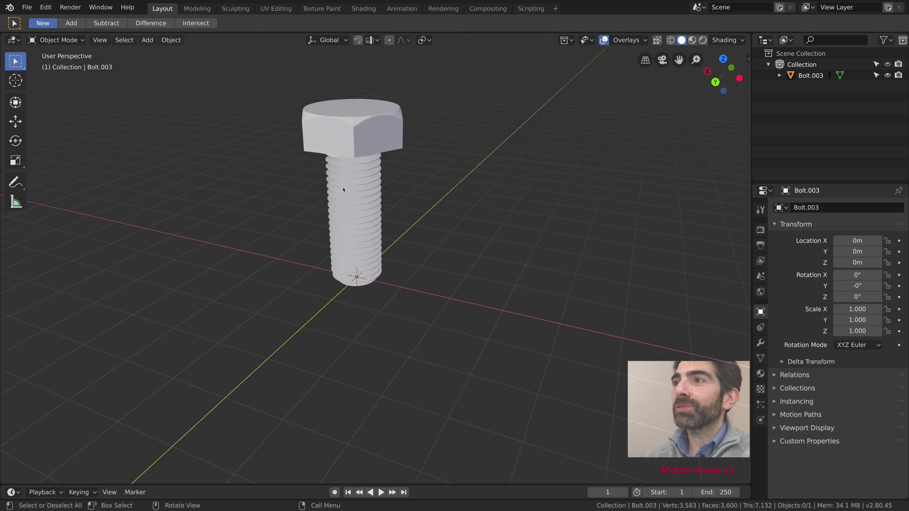
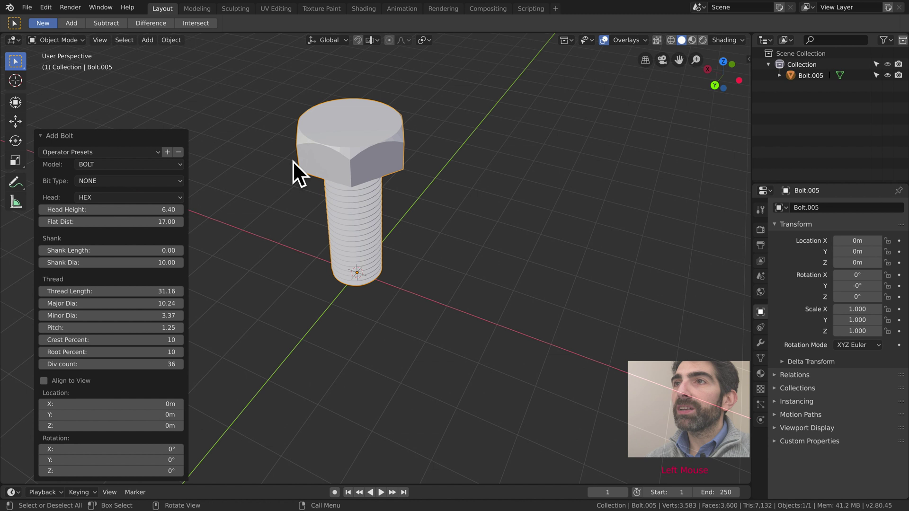
pyautogui.click(359, 269)
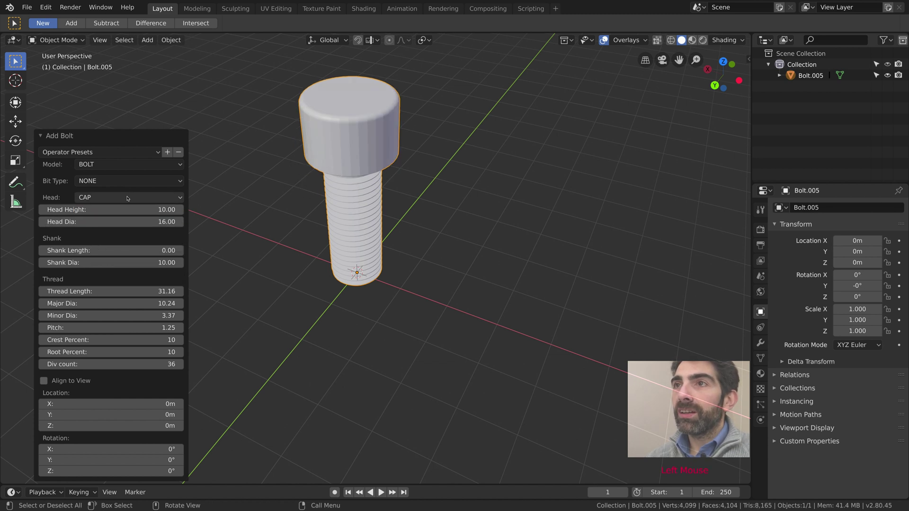
pyautogui.click(128, 196)
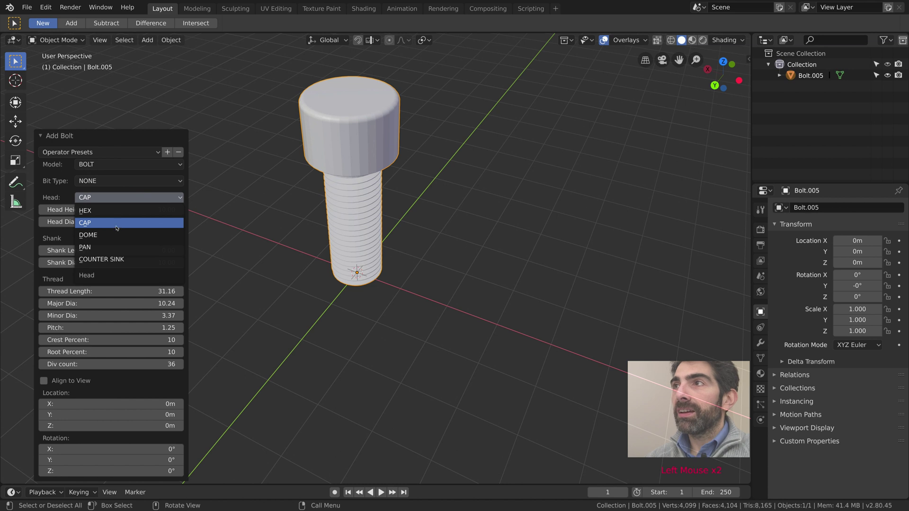
pyautogui.middleClick(278, 187)
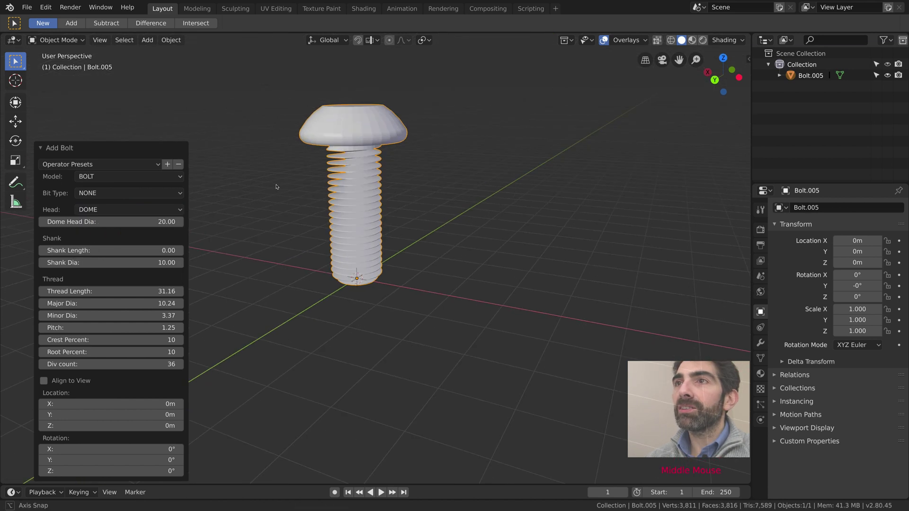
pyautogui.click(116, 273)
pyautogui.middleClick(236, 186)
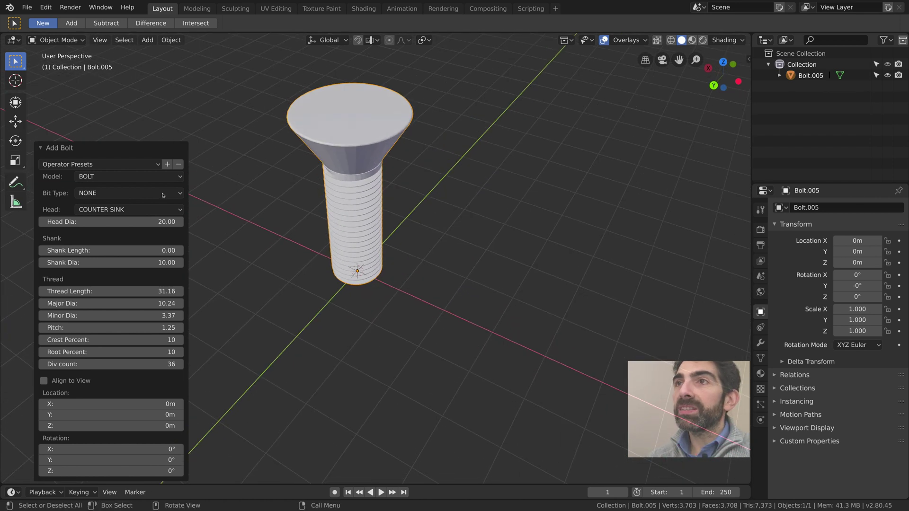
# Switch the bit type to Phillips and inspect the cross slot in the head
pyautogui.click(96, 192)
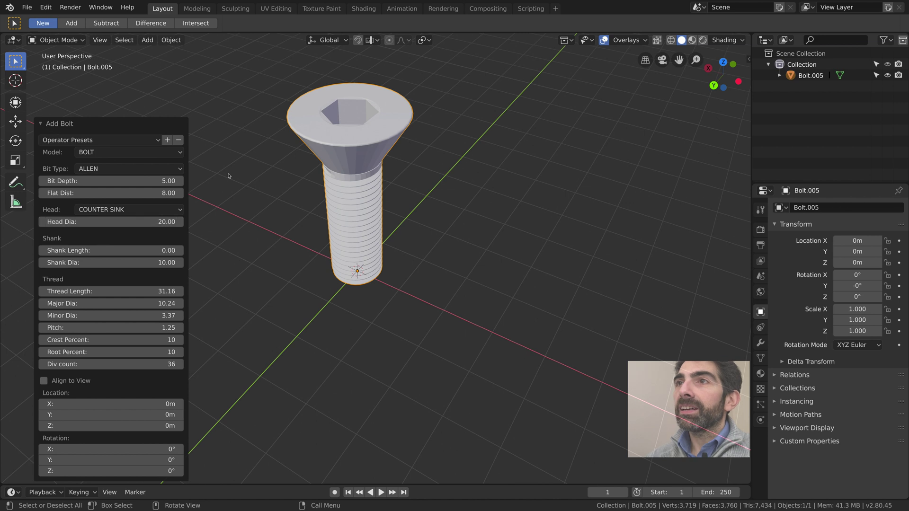
pyautogui.middleClick(237, 175)
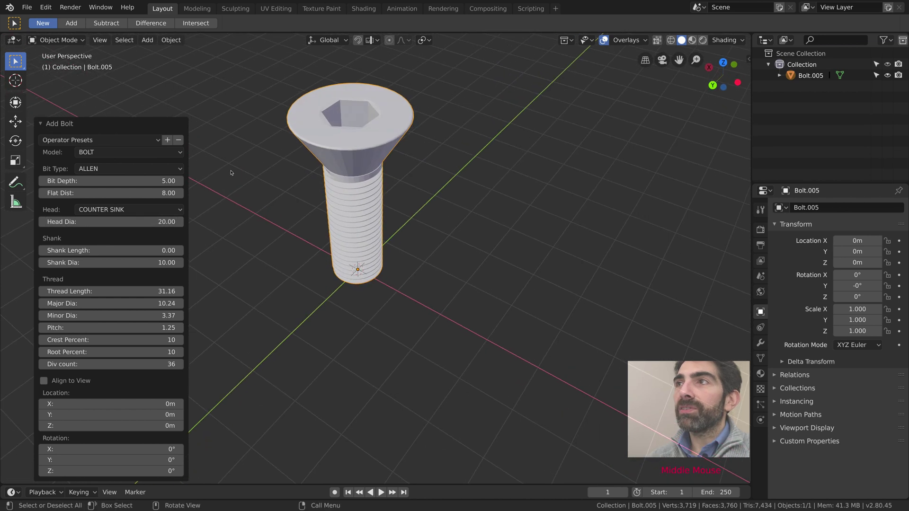
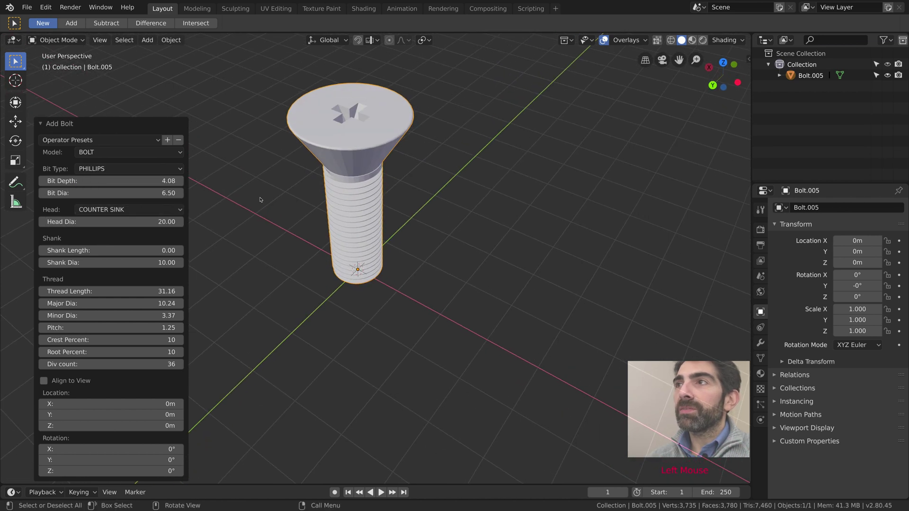
pyautogui.middleClick(262, 202)
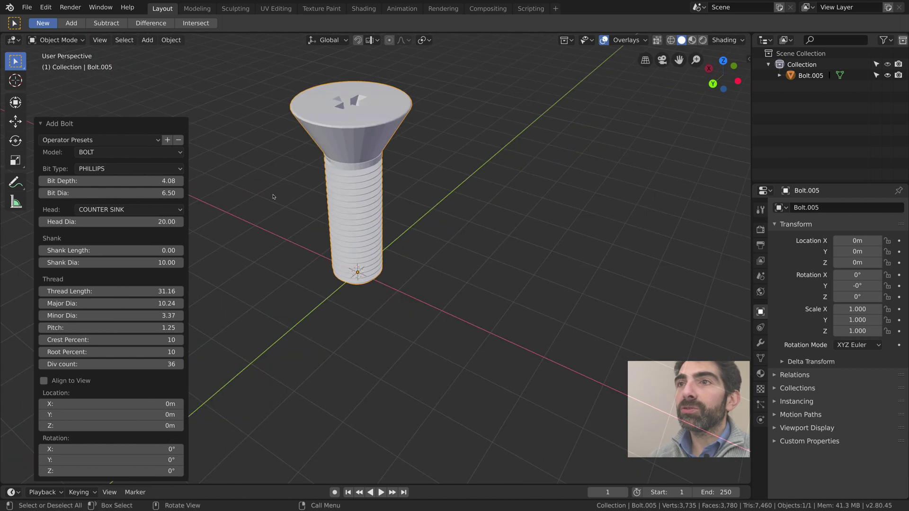
pyautogui.middleClick(273, 188)
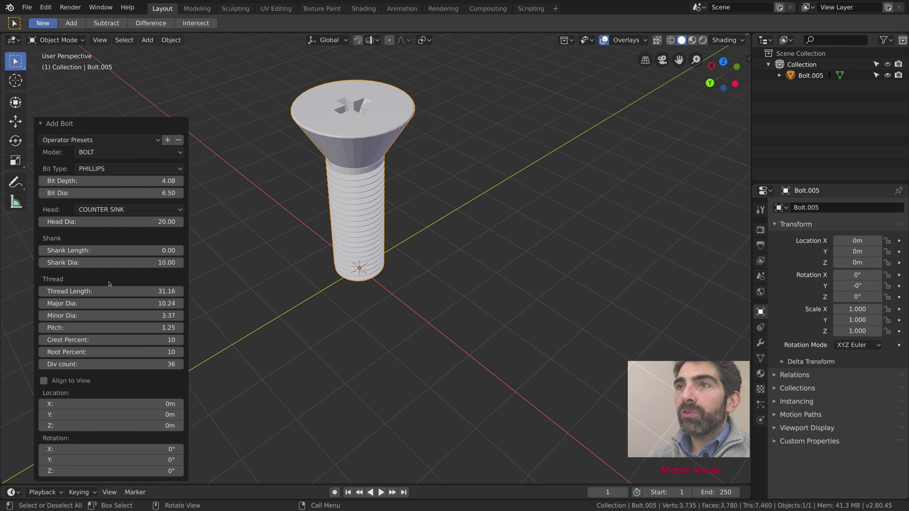
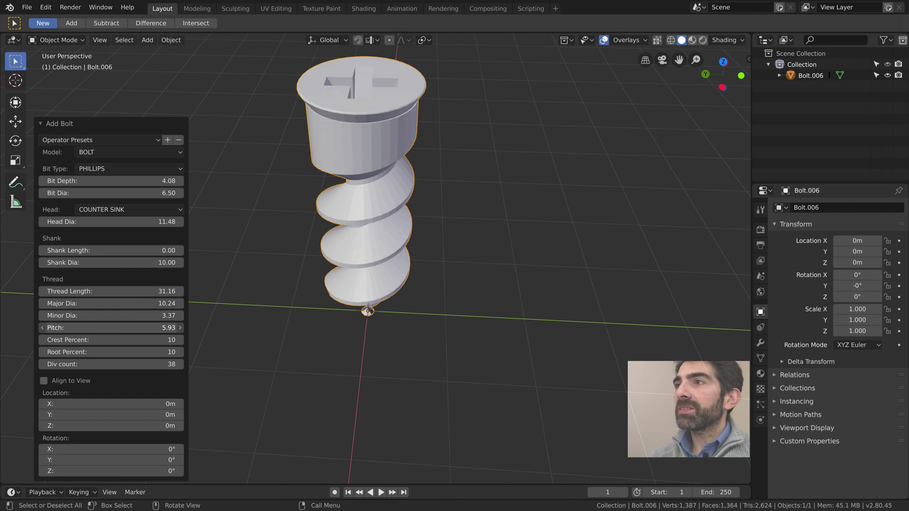
# Shrink the head to 11.48 and coarsen the thread to about 5.39 pitch with 38 divisions
pyautogui.middleClick(388, 311)
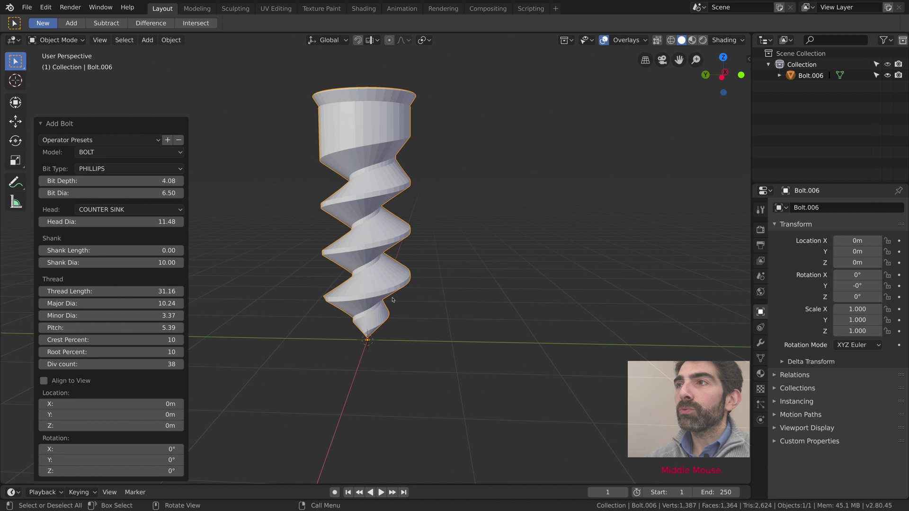
pyautogui.scroll(-3)
pyautogui.scroll(3)
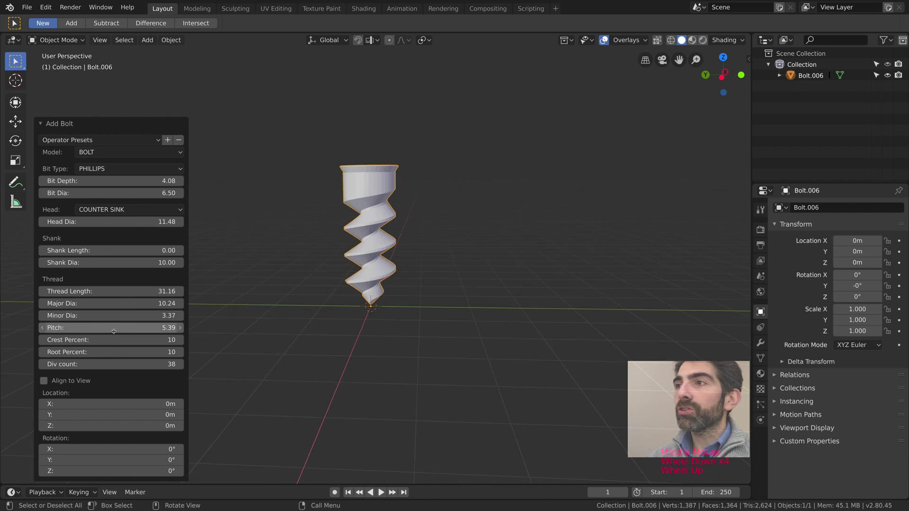
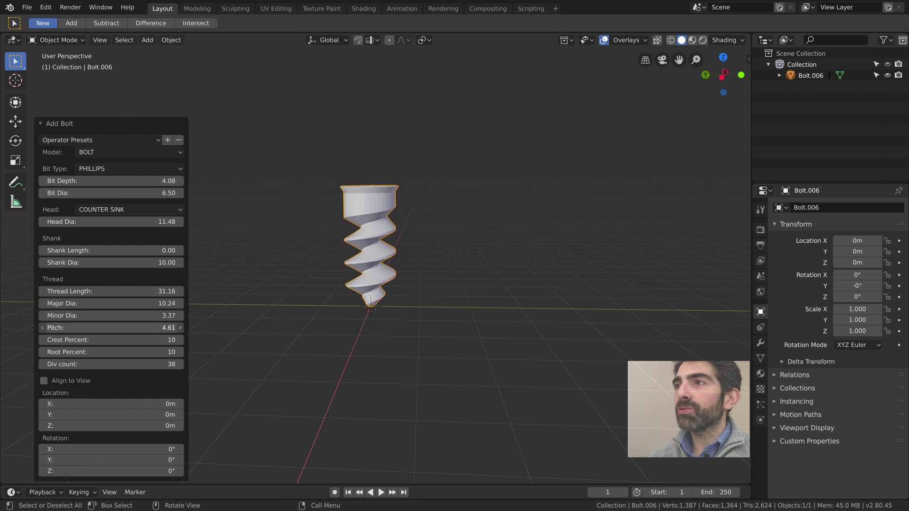
pyautogui.click(472, 236)
# Replace the screw with a small-preset hex bolt and give its head an Allen socket
pyautogui.middleClick(471, 236)
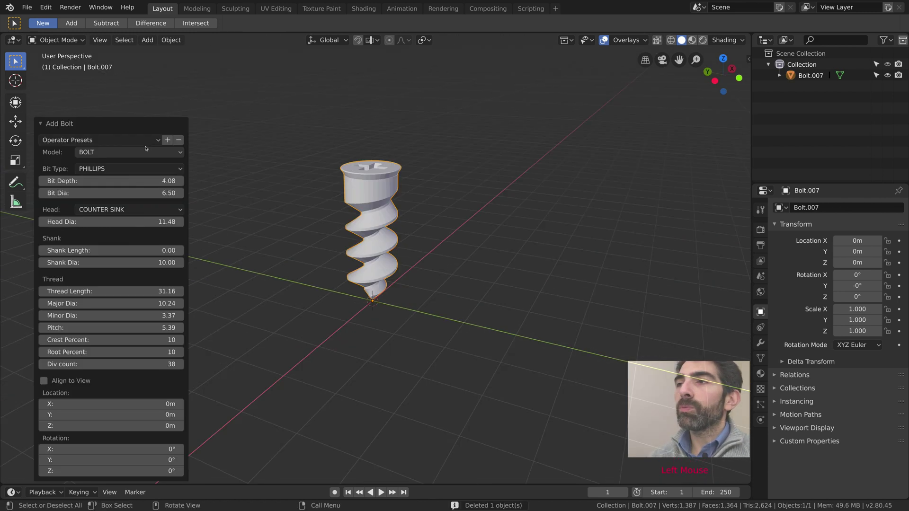
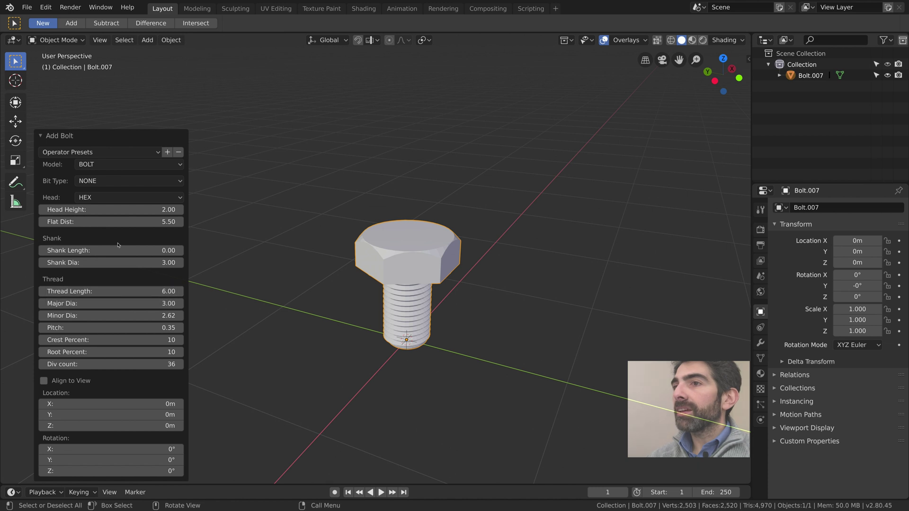
pyautogui.middleClick(340, 245)
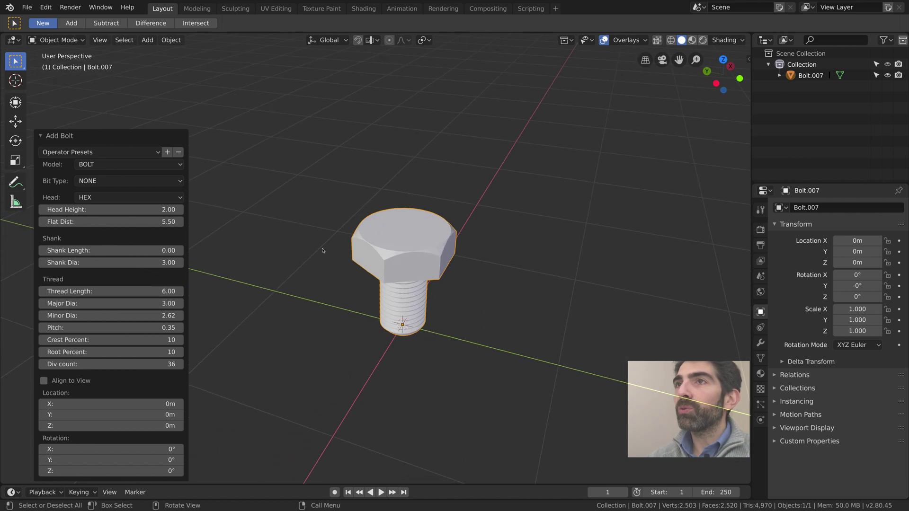
pyautogui.scroll(3)
pyautogui.middleClick(304, 189)
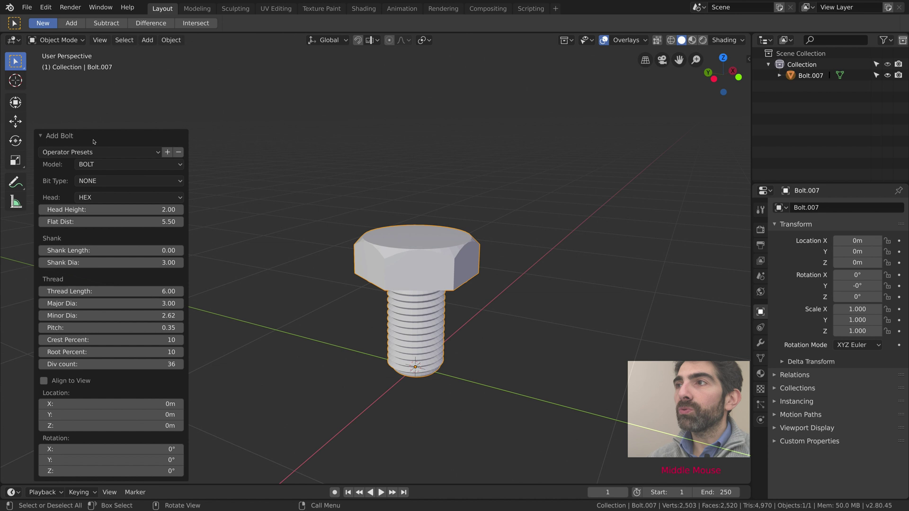
pyautogui.click(109, 183)
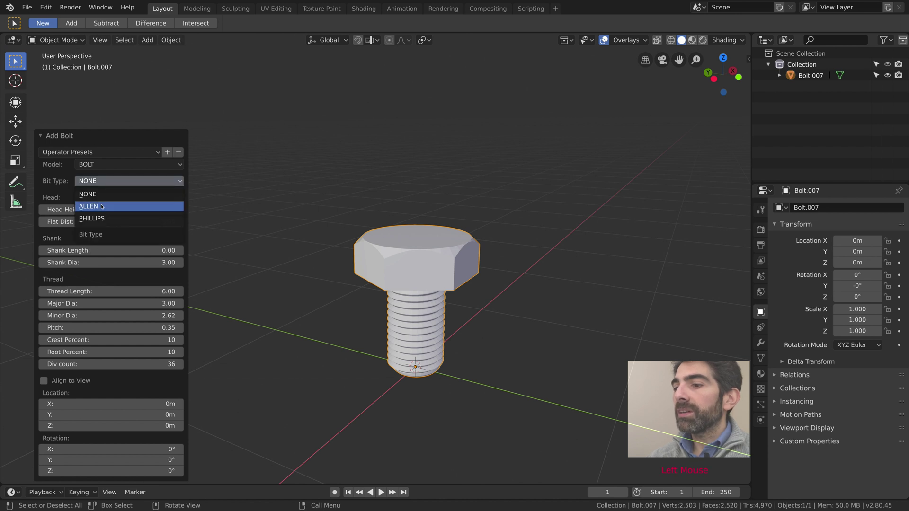
pyautogui.middleClick(283, 192)
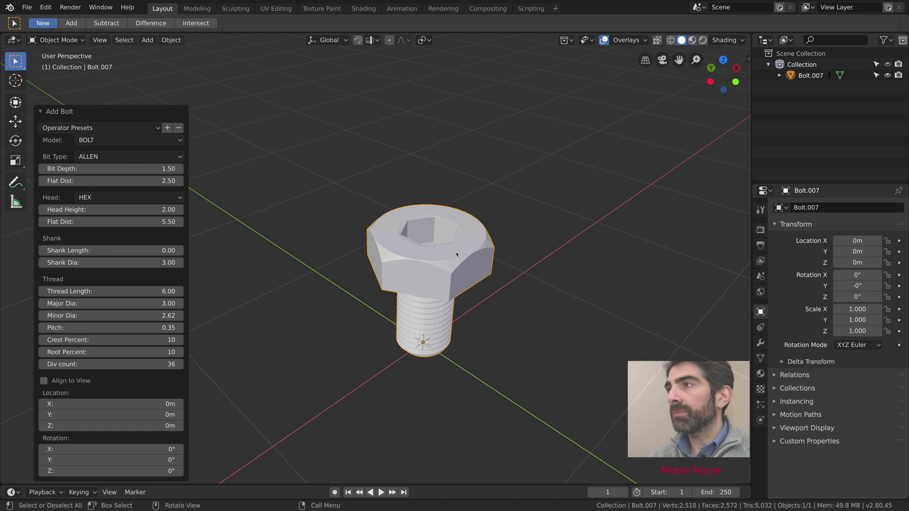
# Duplicate the bolt as a Phillips pan-head screw beside the Allen bolt, then deselect
pyautogui.press('shift+d')
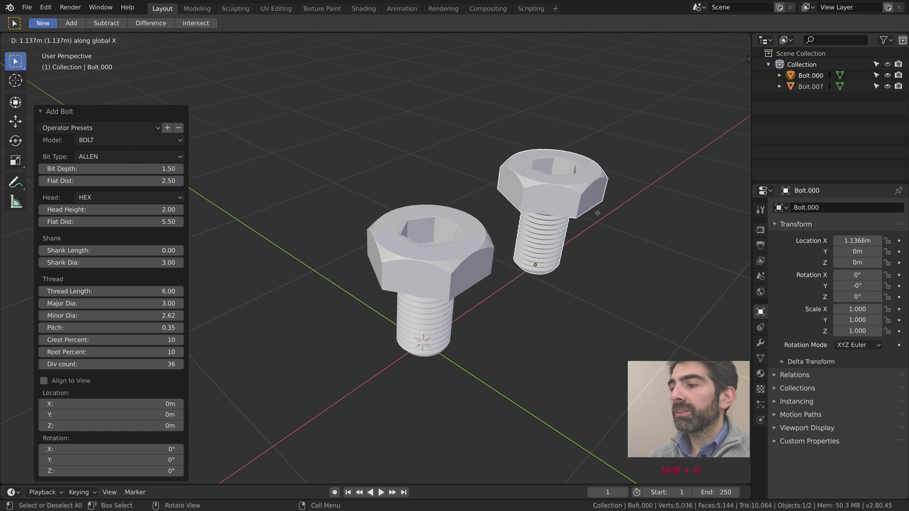
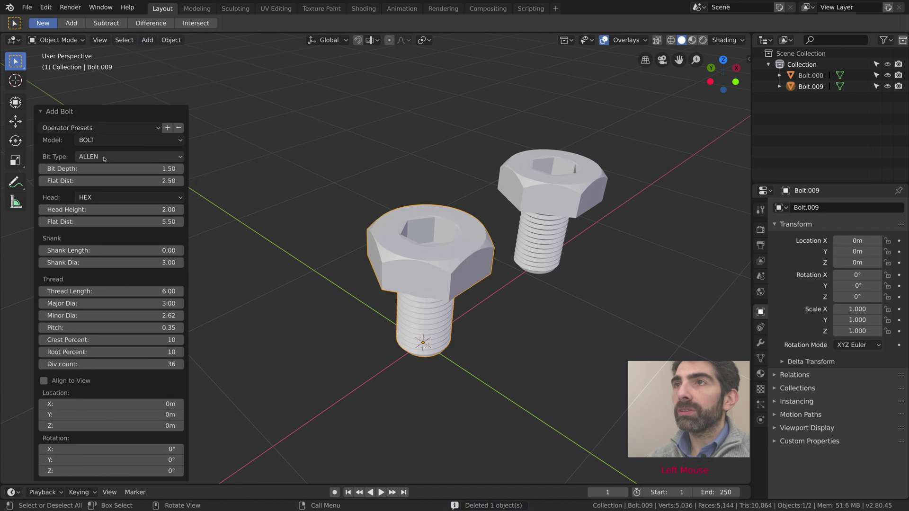
pyautogui.click(109, 156)
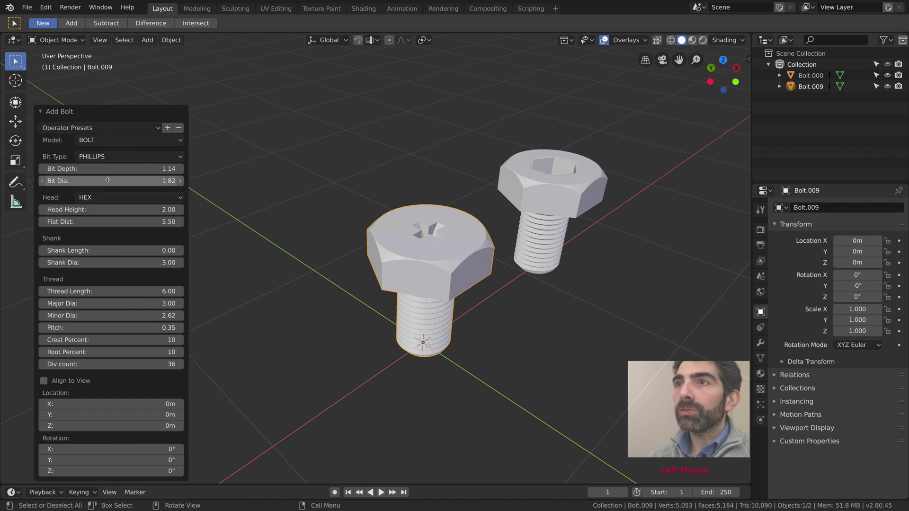
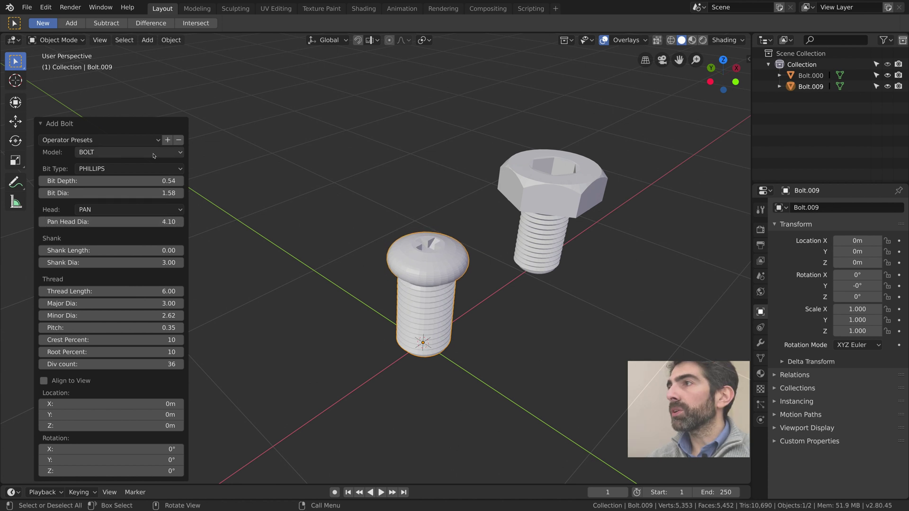
pyautogui.click(347, 176)
pyautogui.middleClick(333, 188)
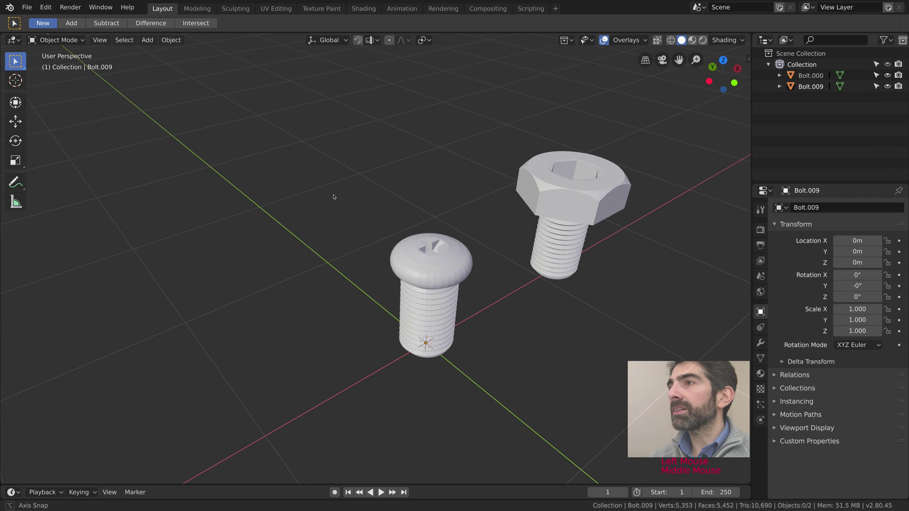
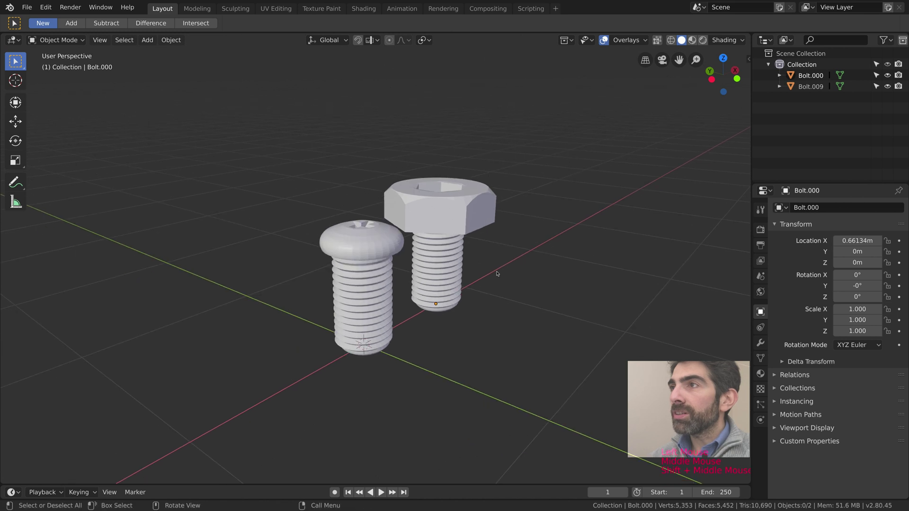
# Bring the hex bolt nearer and apply Shade Smooth to the Phillips screw
pyautogui.middleClick(491, 273)
pyautogui.scroll(3)
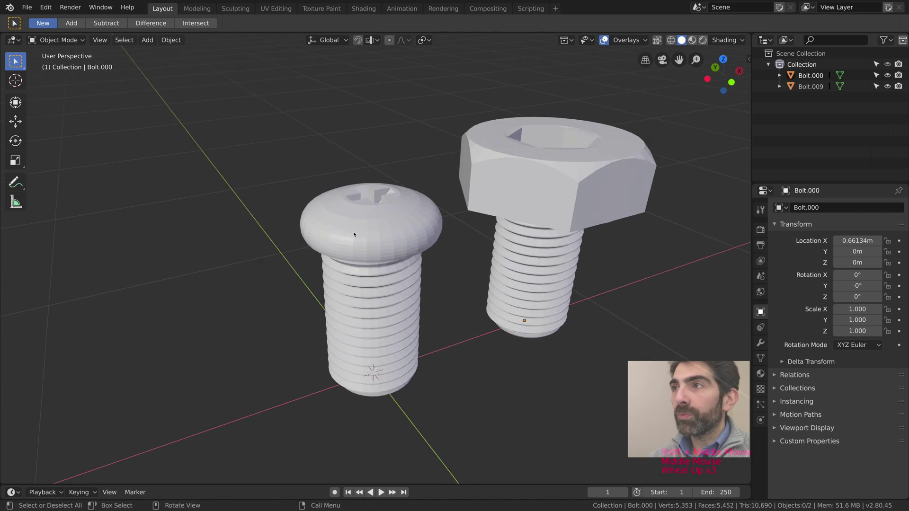
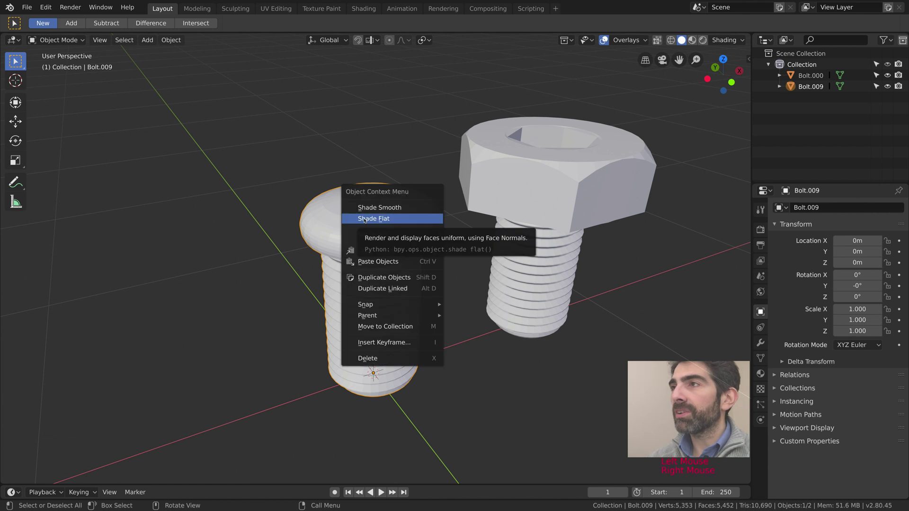
pyautogui.rightClick(366, 213)
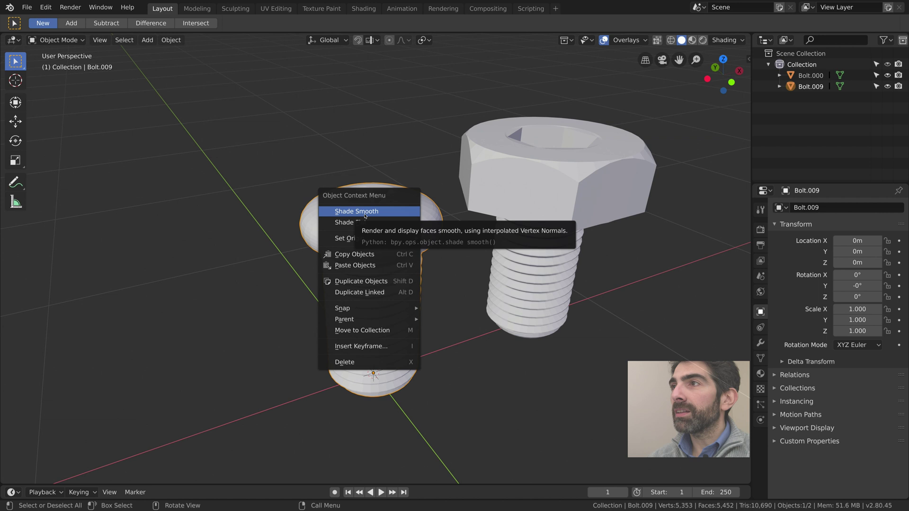
pyautogui.middleClick(417, 254)
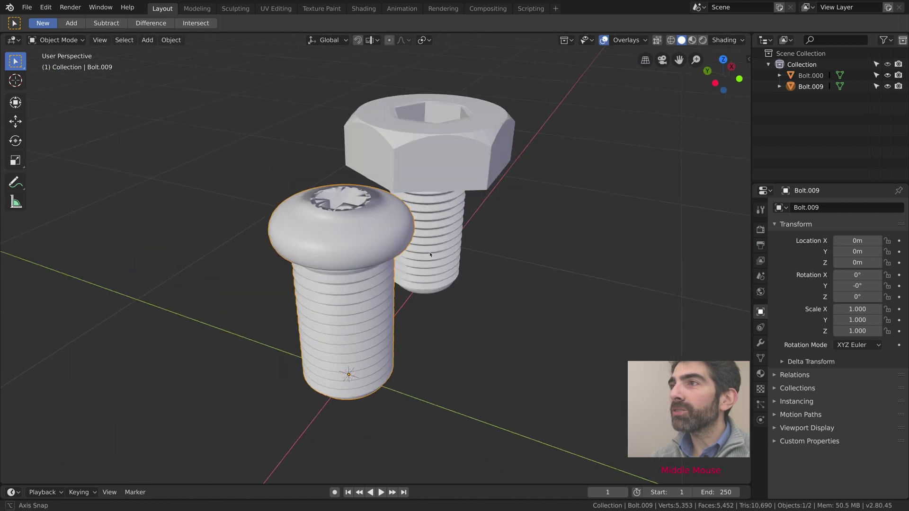
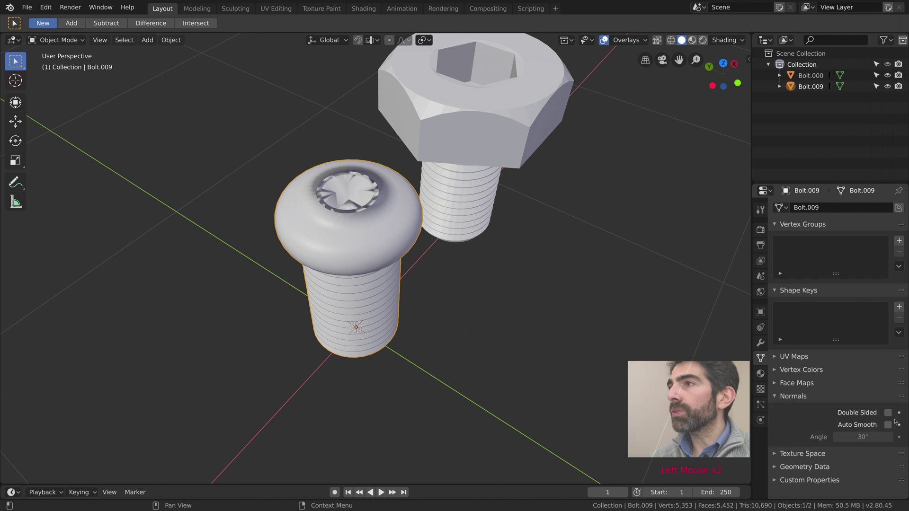
# Enable Auto Smooth normals on the Phillips screw and check the result
pyautogui.click(891, 425)
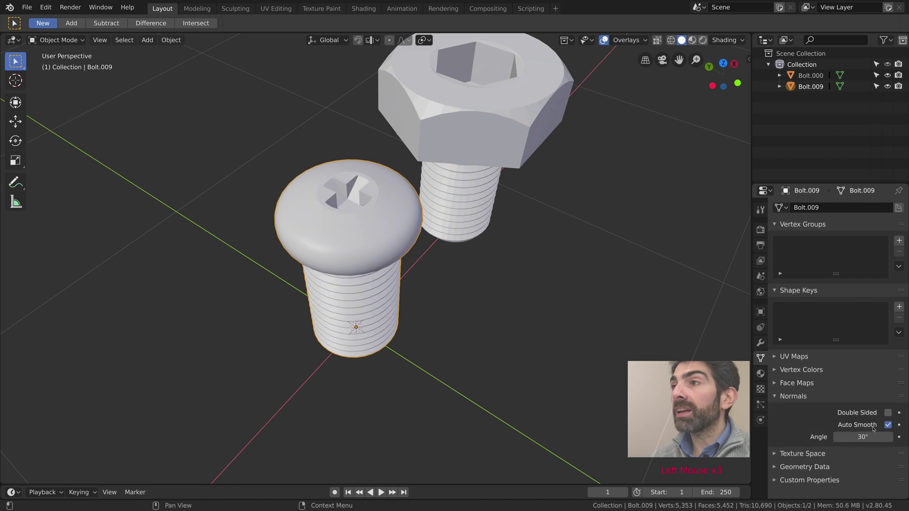
pyautogui.middleClick(452, 284)
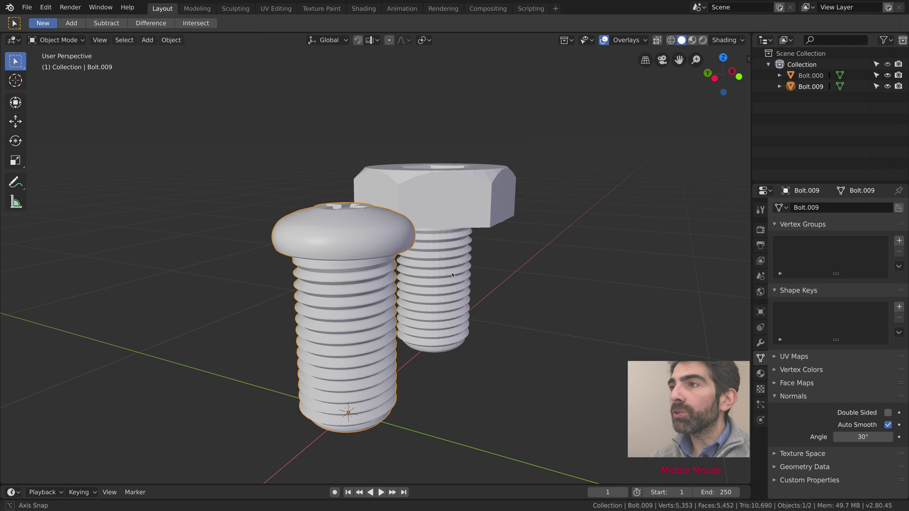
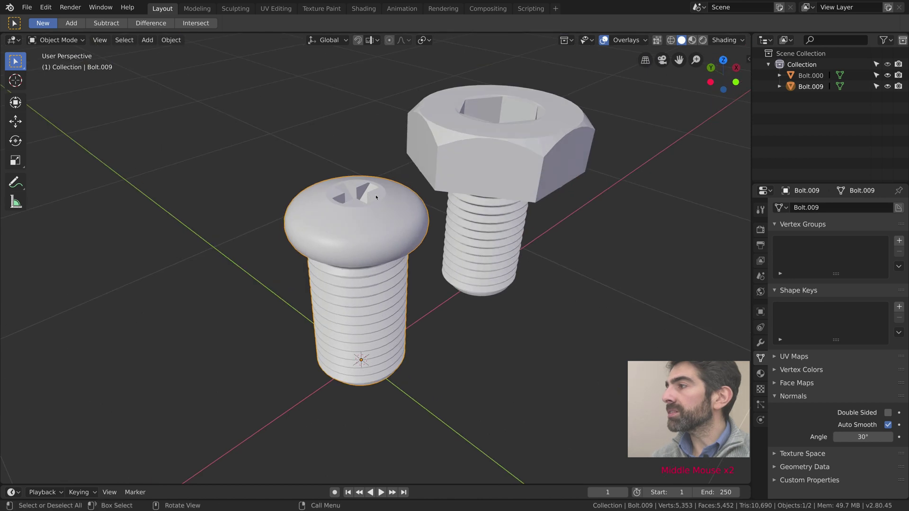
pyautogui.scroll(3)
pyautogui.scroll(-3)
pyautogui.scroll(-3)
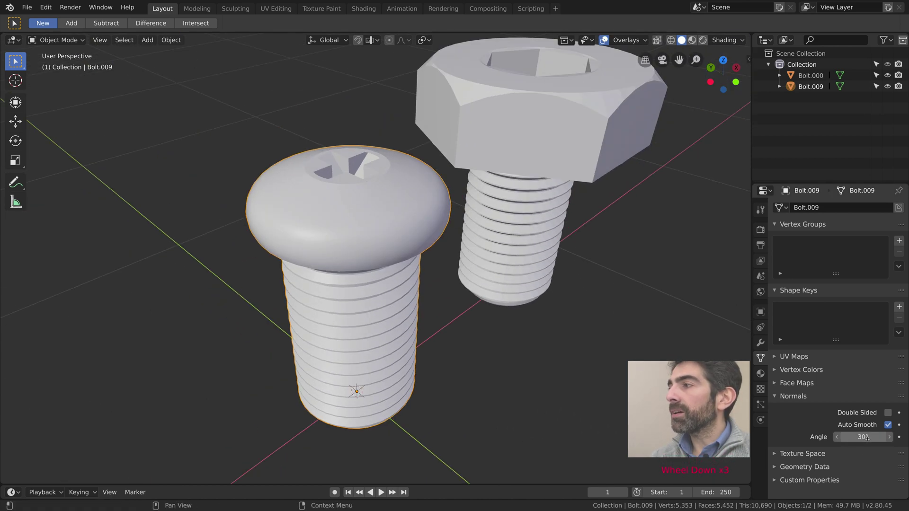
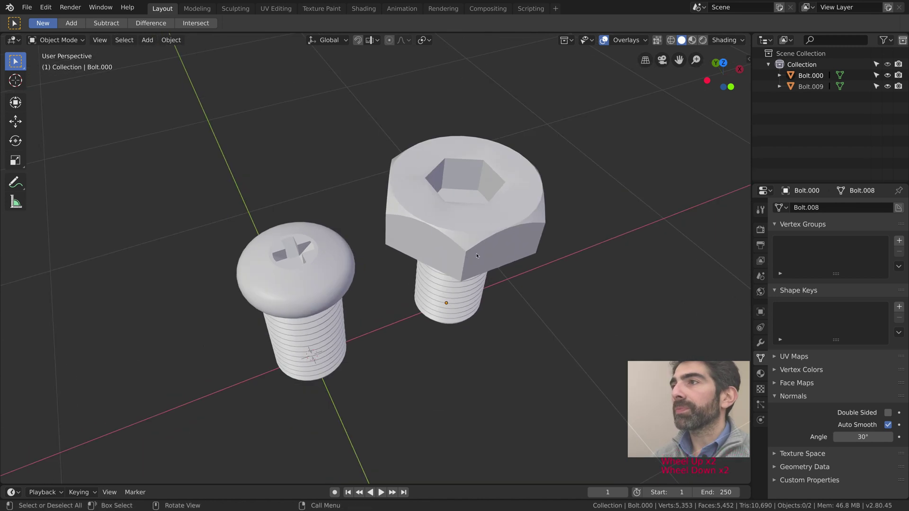
# Enable Auto Smooth on the hex bolt too, keeping its head edges crisp
pyautogui.middleClick(559, 258)
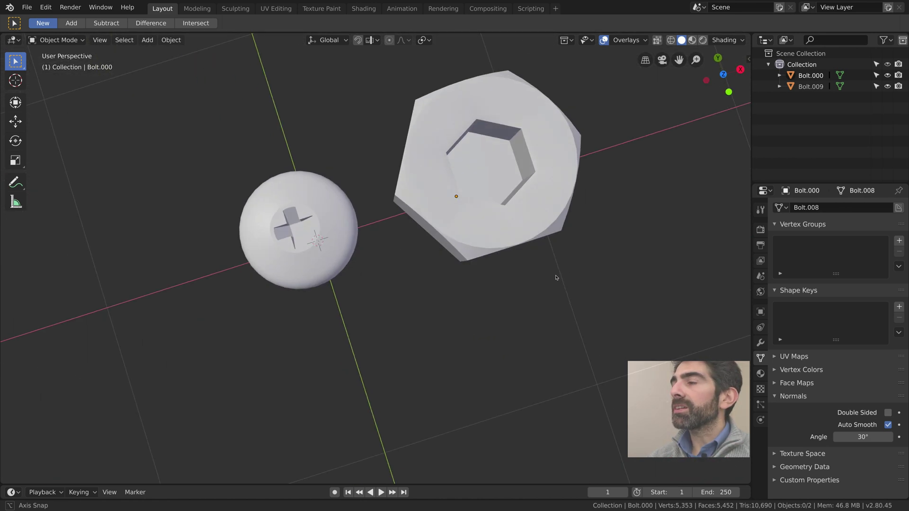
pyautogui.click(538, 259)
pyautogui.middleClick(537, 259)
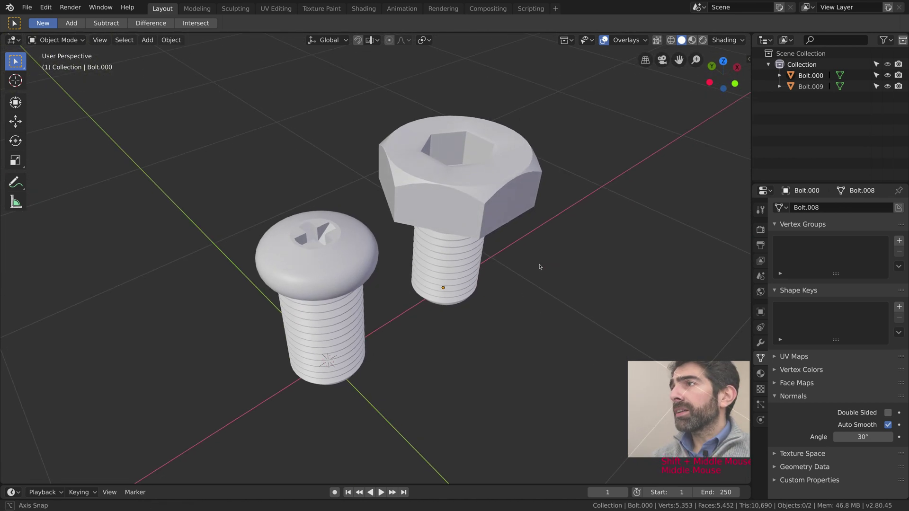
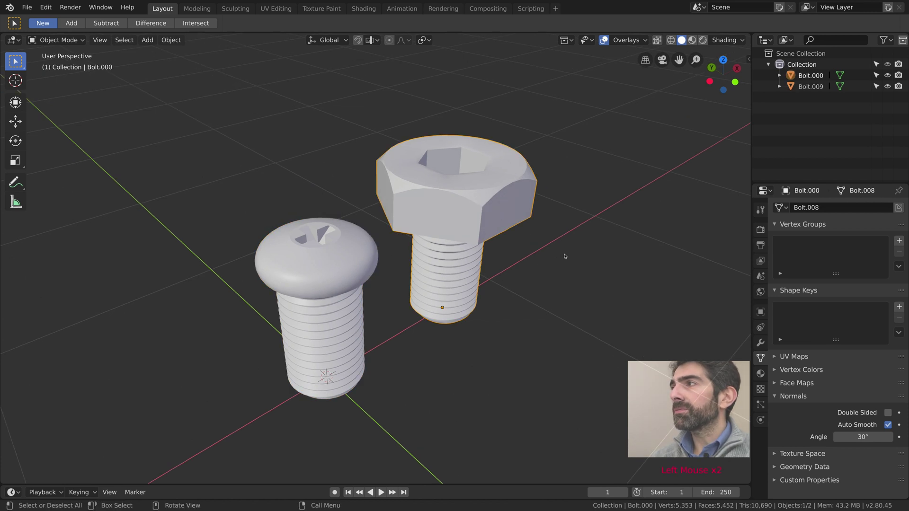
pyautogui.click(553, 254)
pyautogui.middleClick(553, 255)
pyautogui.middleClick(551, 256)
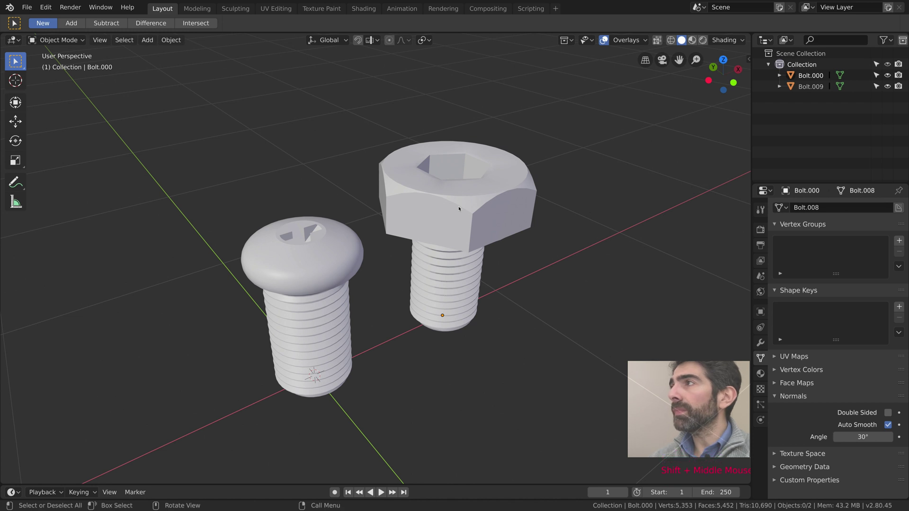
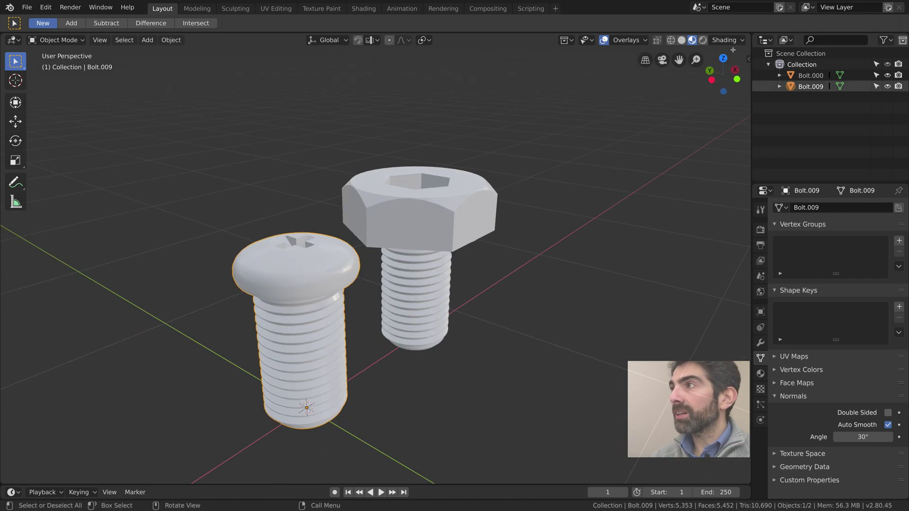
# Show the bolts in Material Preview under a different, warmer HDRI environment
pyautogui.click(731, 42)
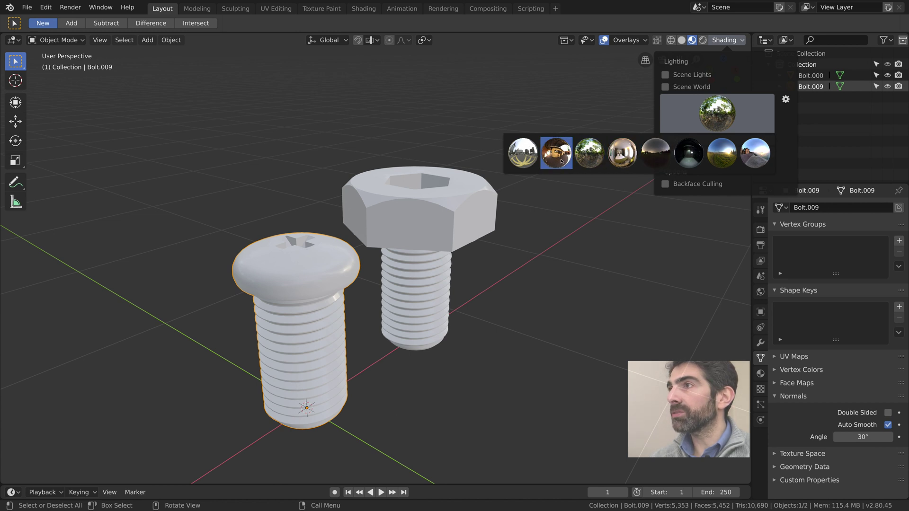
pyautogui.middleClick(521, 152)
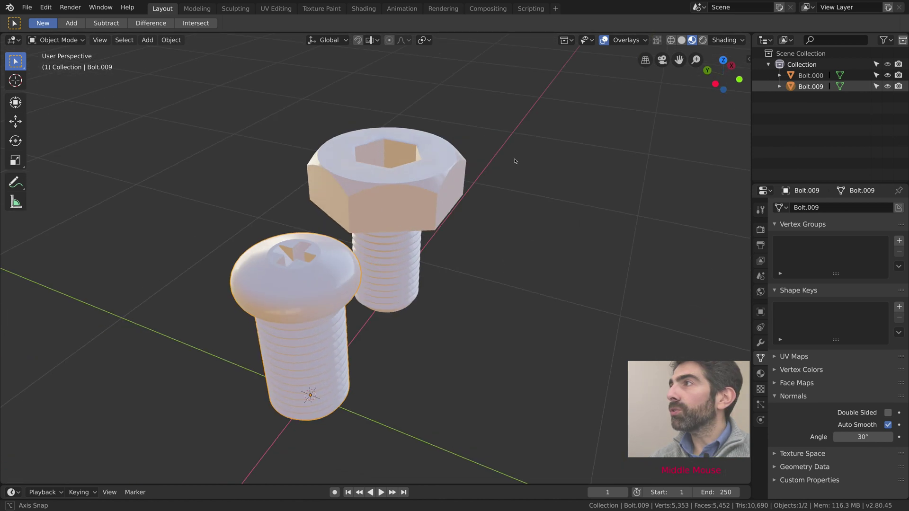
pyautogui.scroll(3)
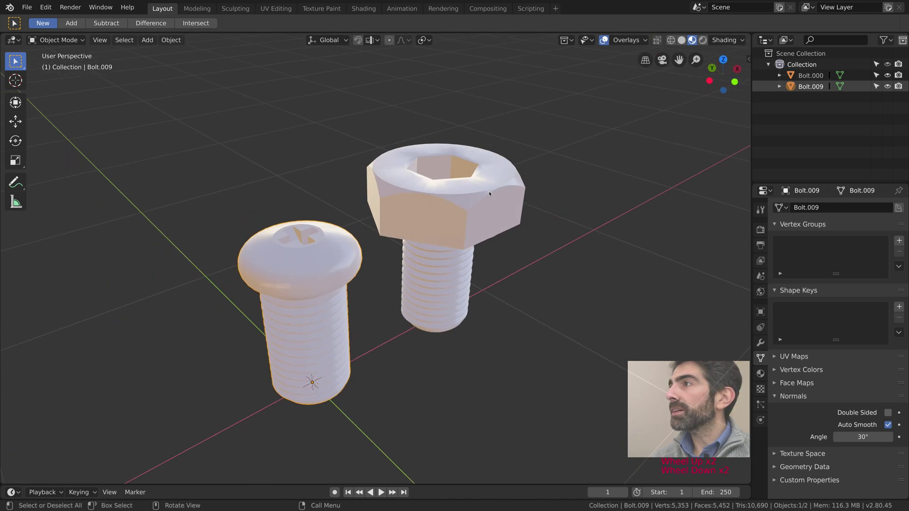
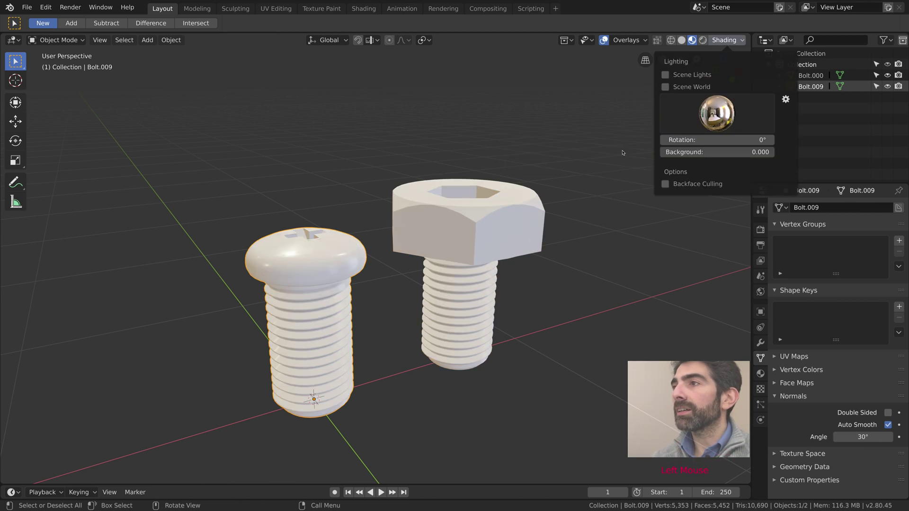
pyautogui.middleClick(501, 155)
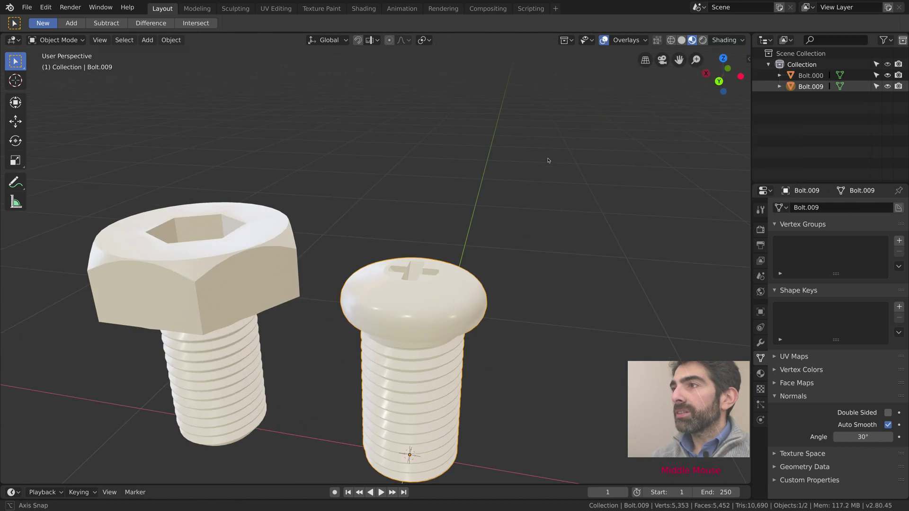
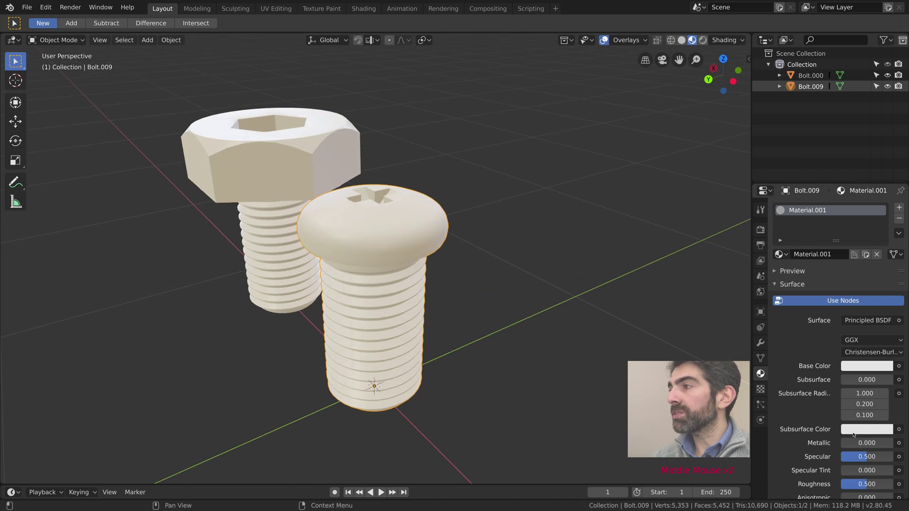
# Give the Phillips screw a gold base colour, Metallic 1.0 and Roughness about 0.47
pyautogui.click(849, 444)
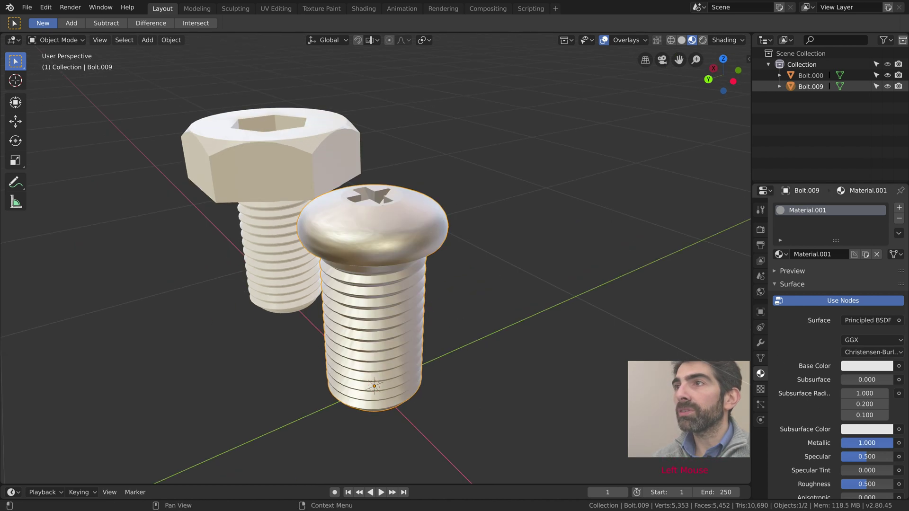
pyautogui.middleClick(582, 404)
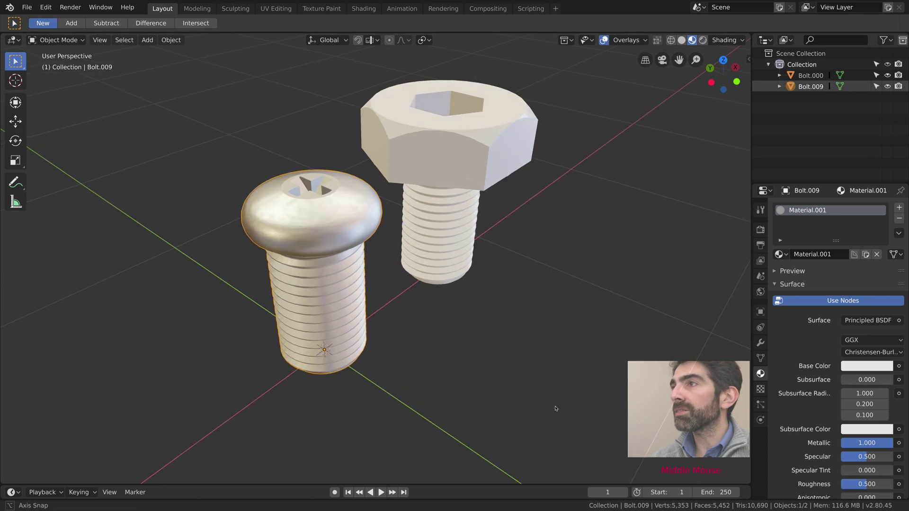
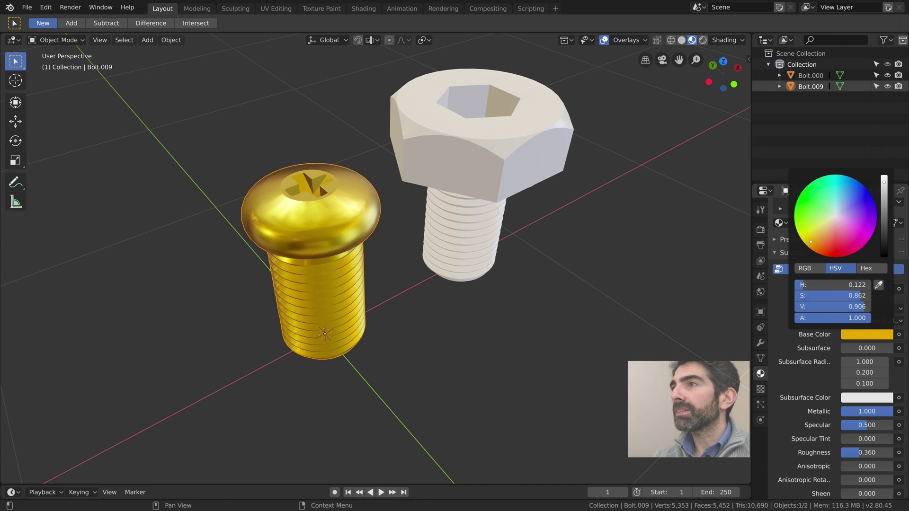
pyautogui.click(502, 314)
pyautogui.middleClick(458, 321)
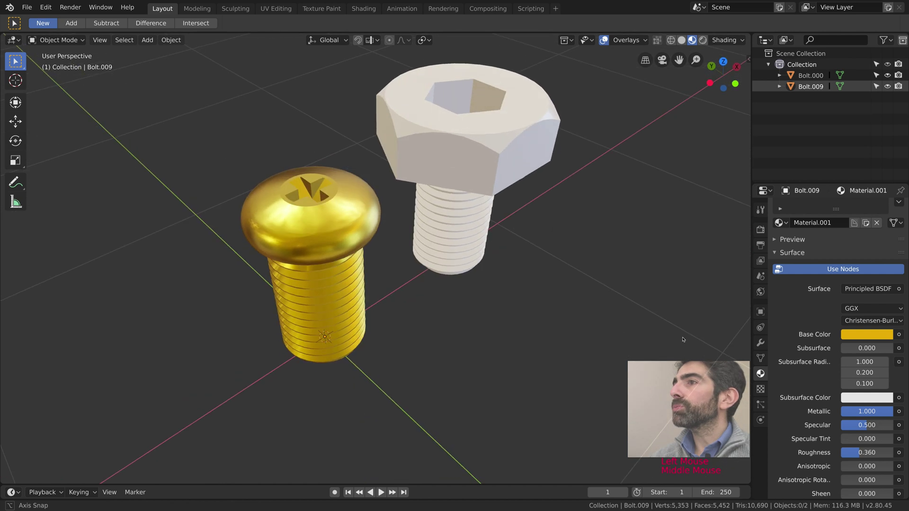
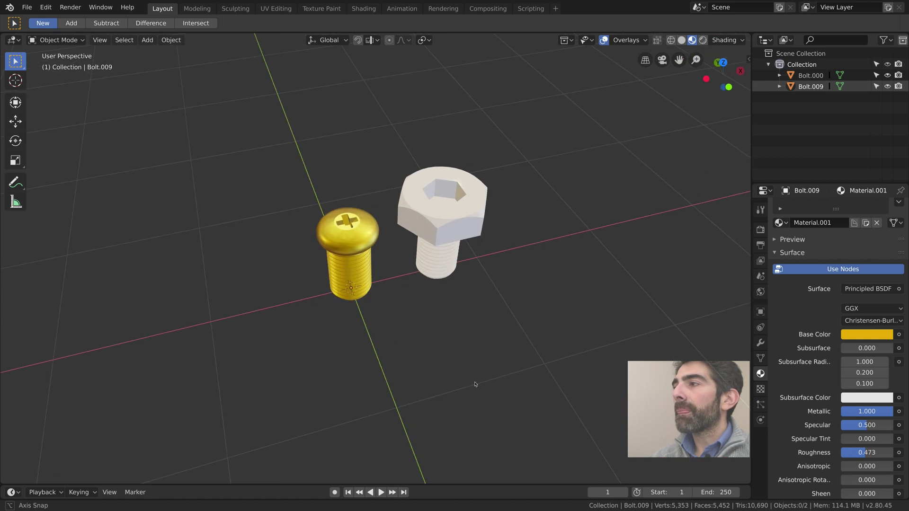
pyautogui.scroll(3)
pyautogui.middleClick(418, 295)
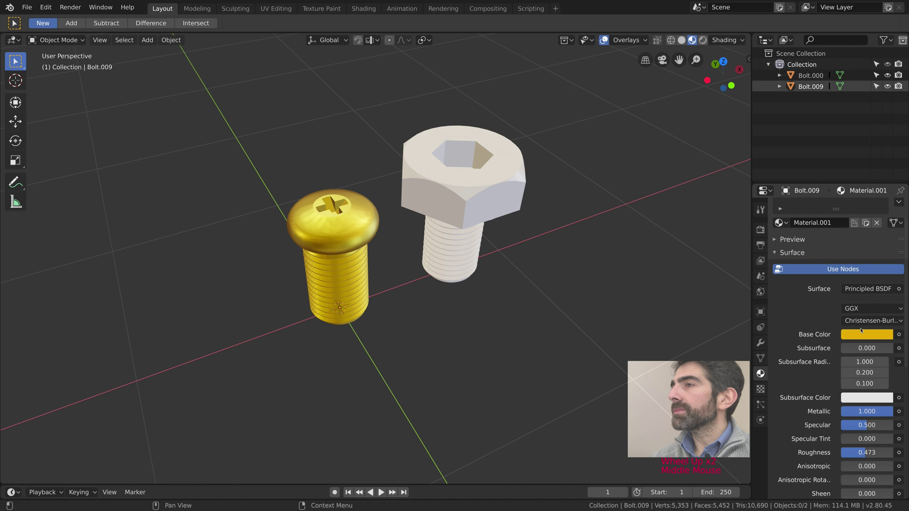
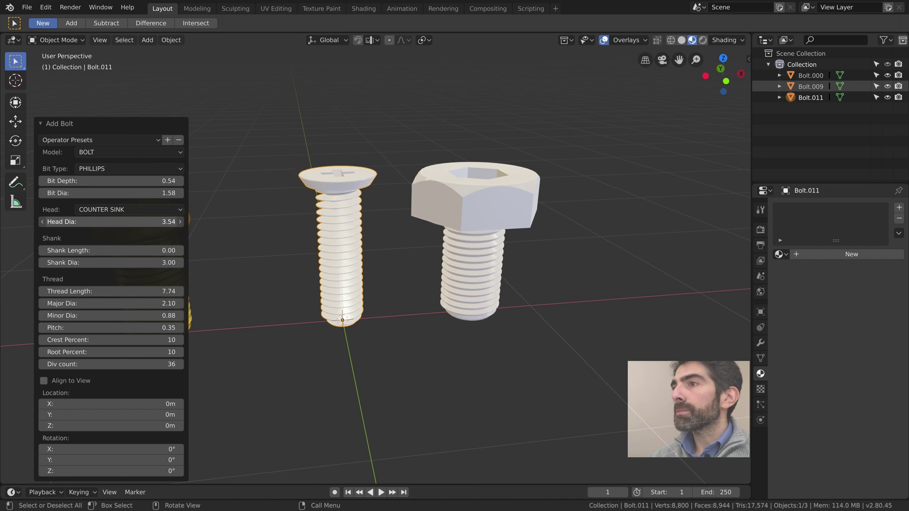
# Set Pitch 1.13, Root Percent 18, Thread Length 10.38, Major Dia 2.40 and Head Dia 3.72
pyautogui.middleClick(251, 243)
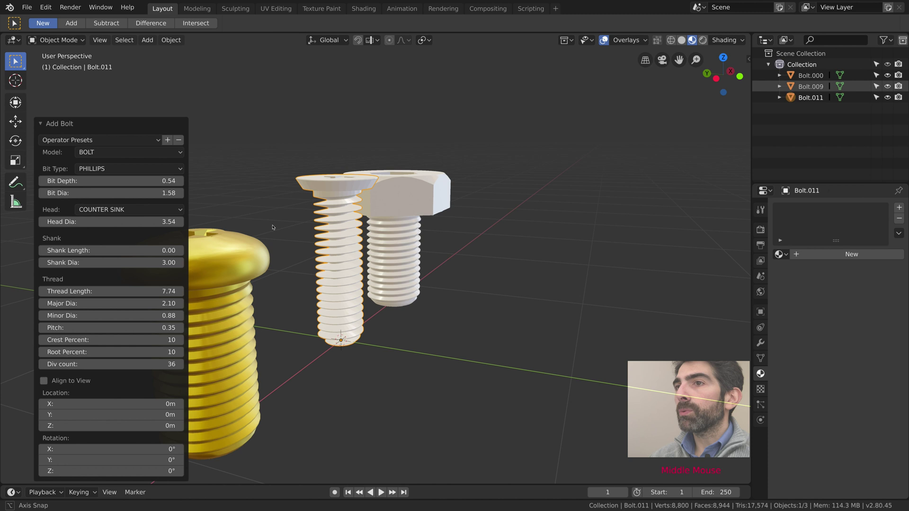
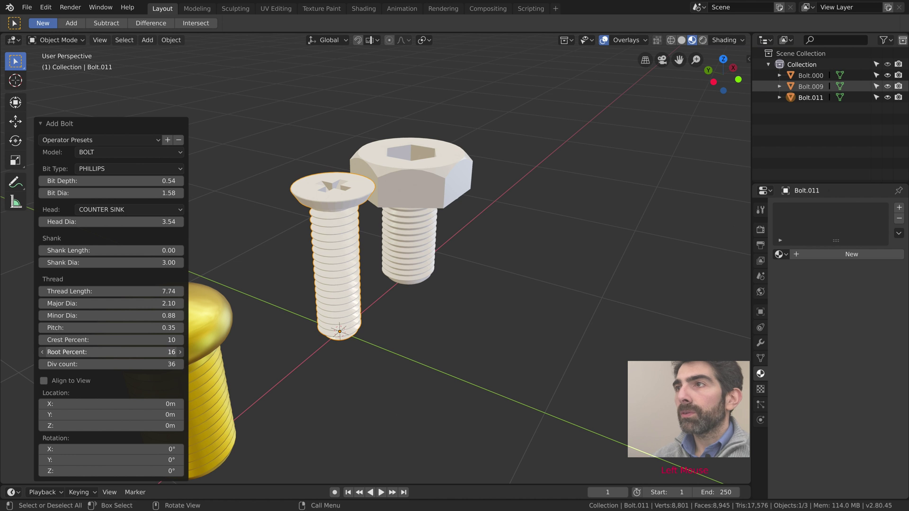
pyautogui.middleClick(532, 307)
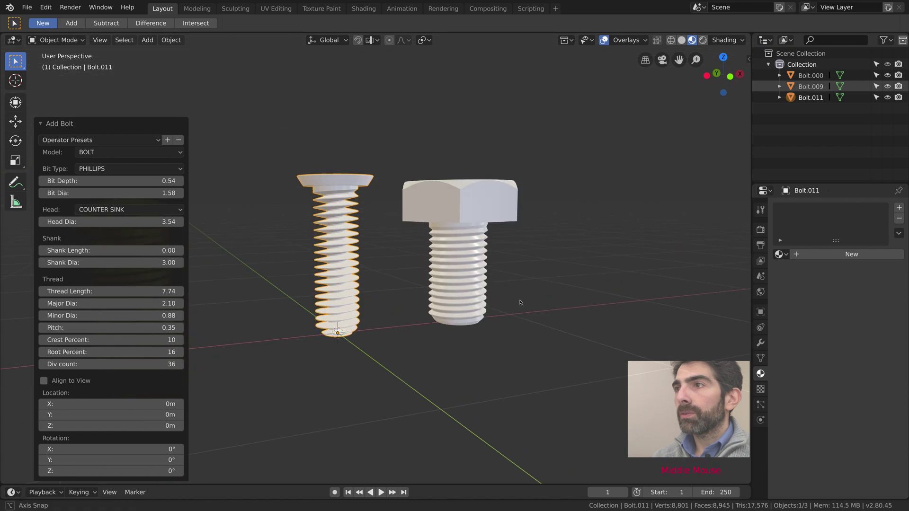
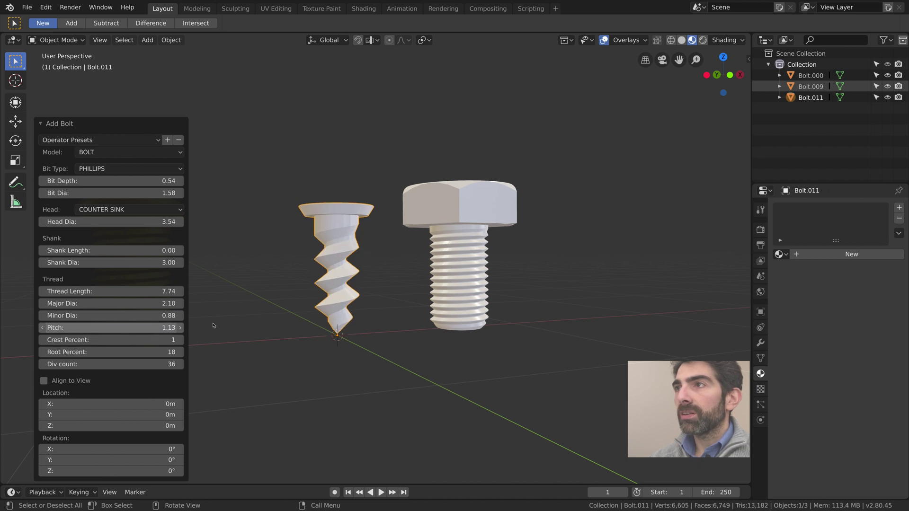
pyautogui.middleClick(246, 325)
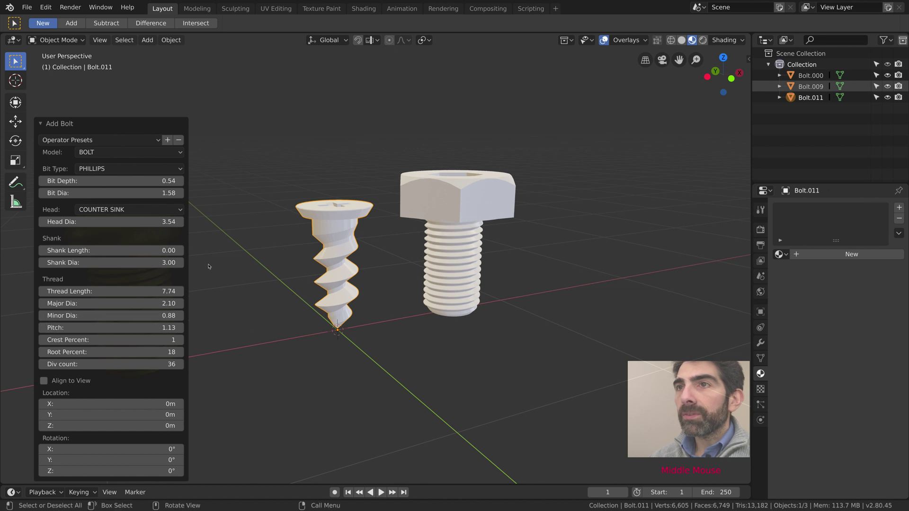
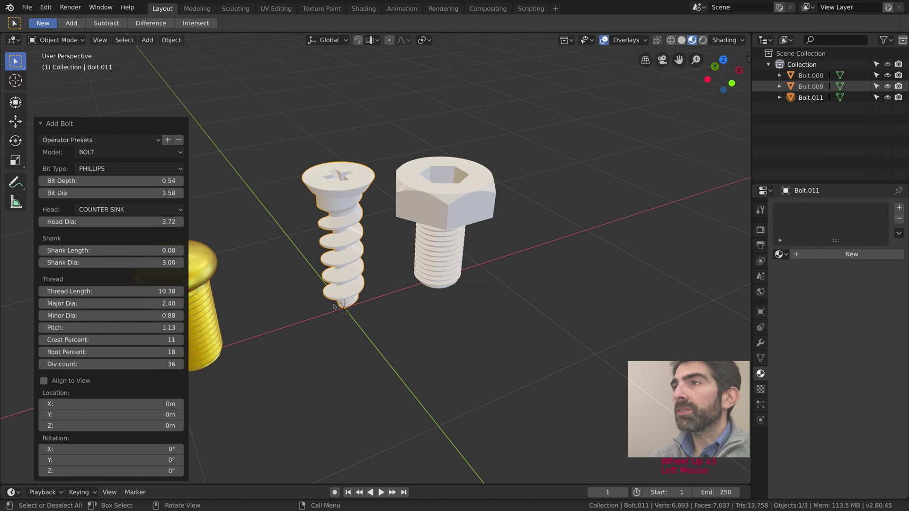
pyautogui.middleClick(385, 344)
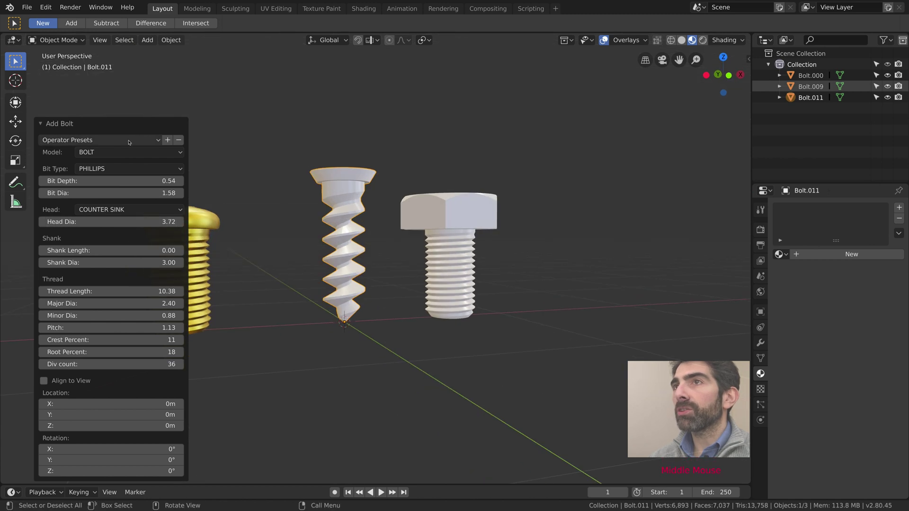
# Inspect the three fasteners from above and collapse the Add Bolt panel
pyautogui.middleClick(361, 215)
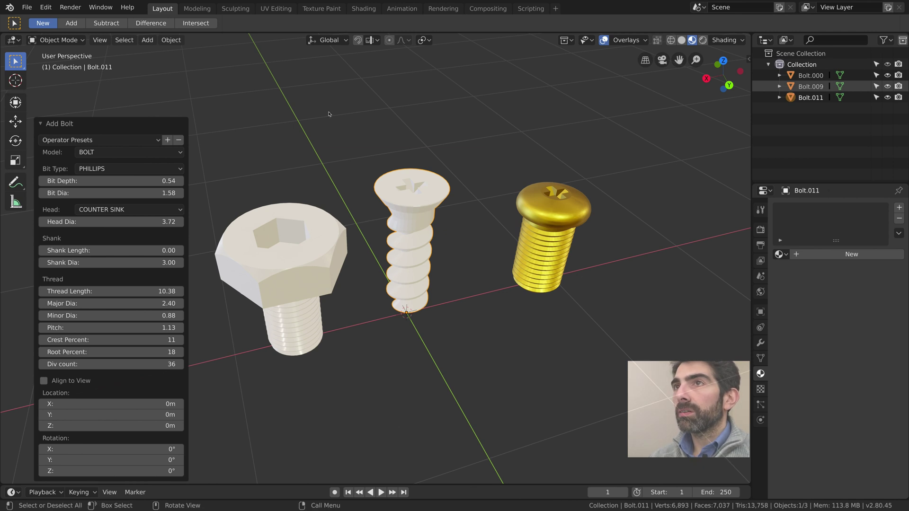
pyautogui.middleClick(340, 116)
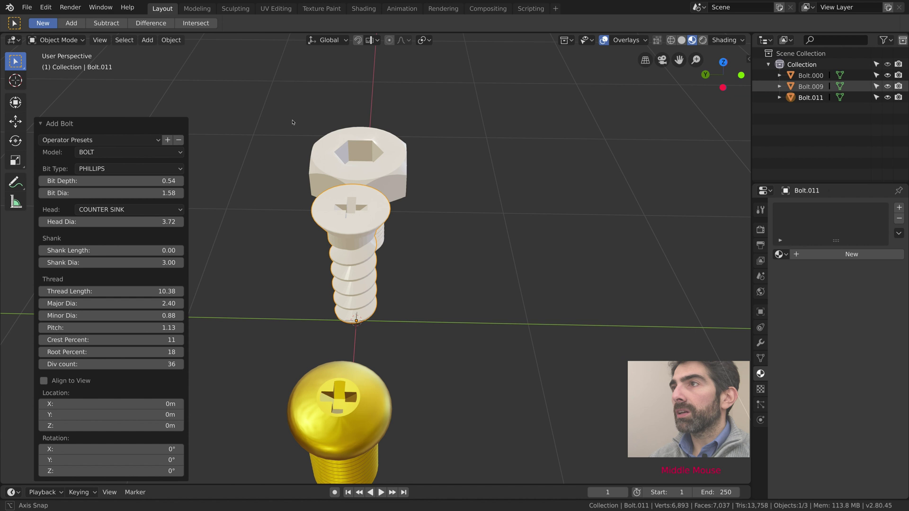
pyautogui.middleClick(311, 133)
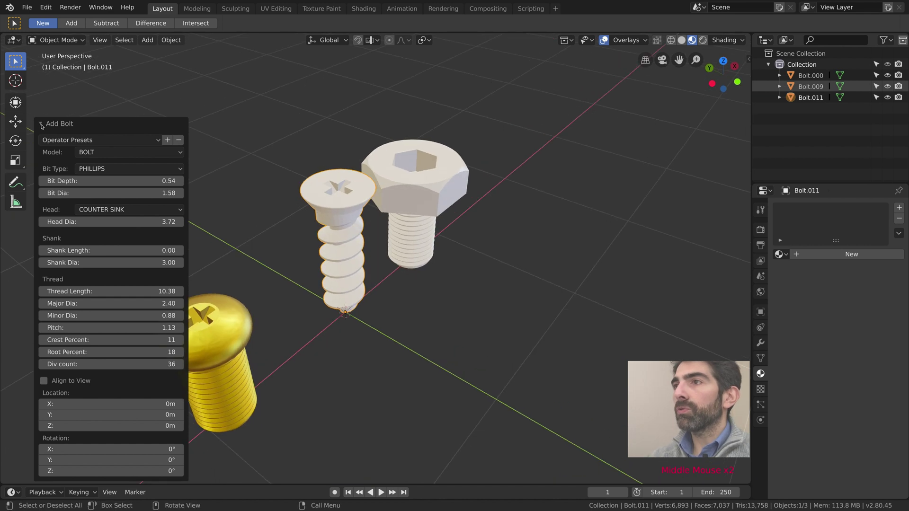
pyautogui.click(303, 124)
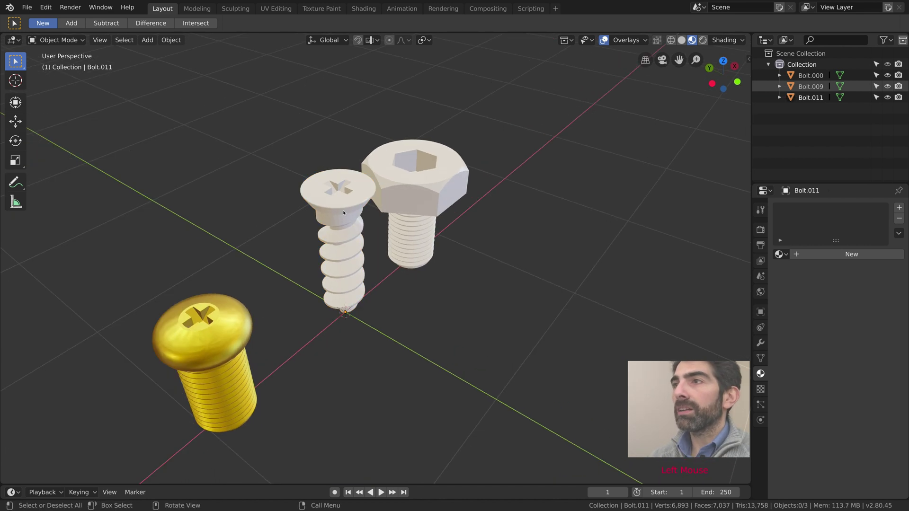
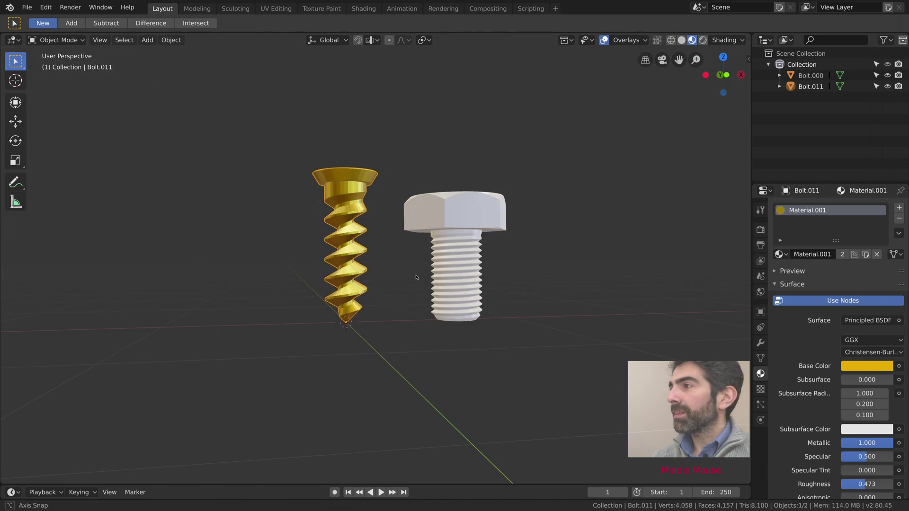
# Give the self-tapping screw the gold Material.001, Shade Smooth and Auto Smooth normals
pyautogui.rightClick(353, 207)
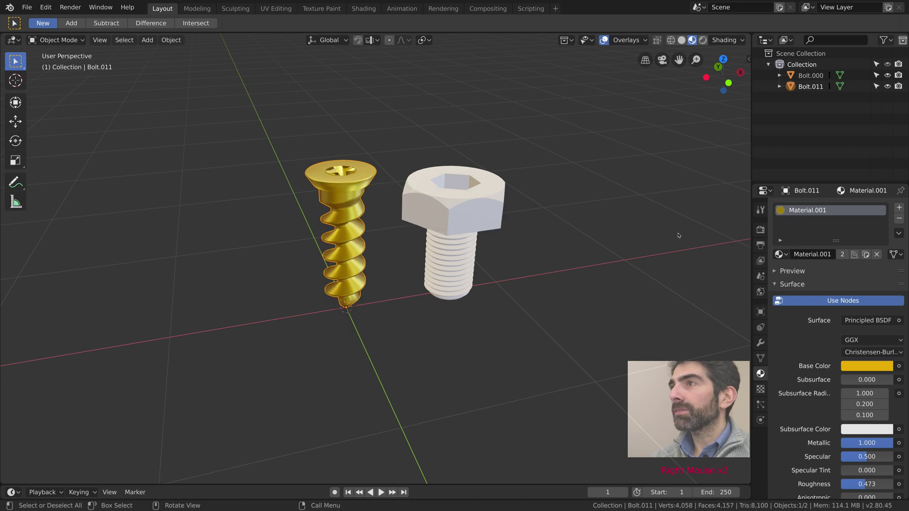
pyautogui.rightClick(761, 359)
pyautogui.click(761, 358)
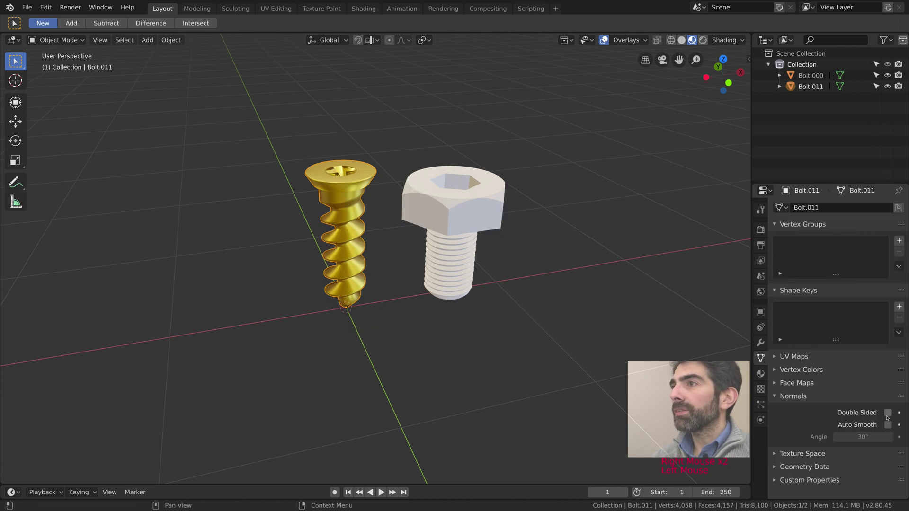
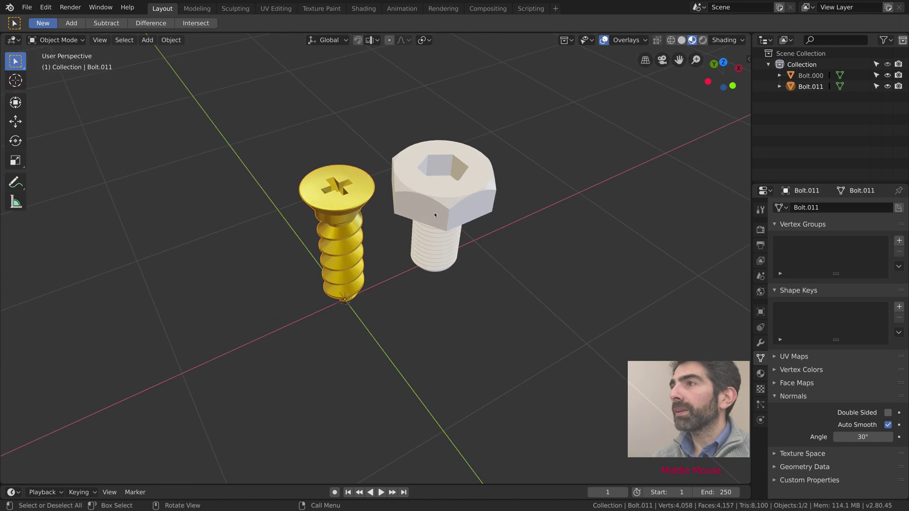
pyautogui.middleClick(377, 257)
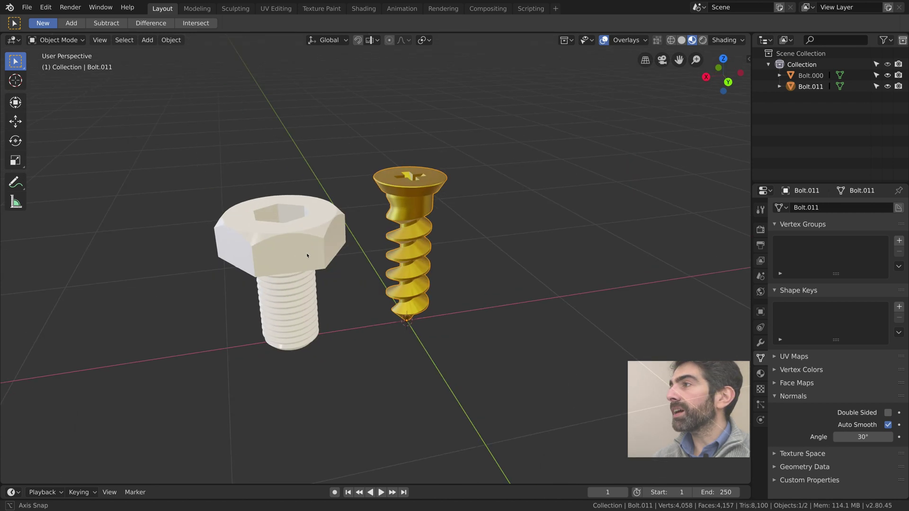
pyautogui.middleClick(394, 291)
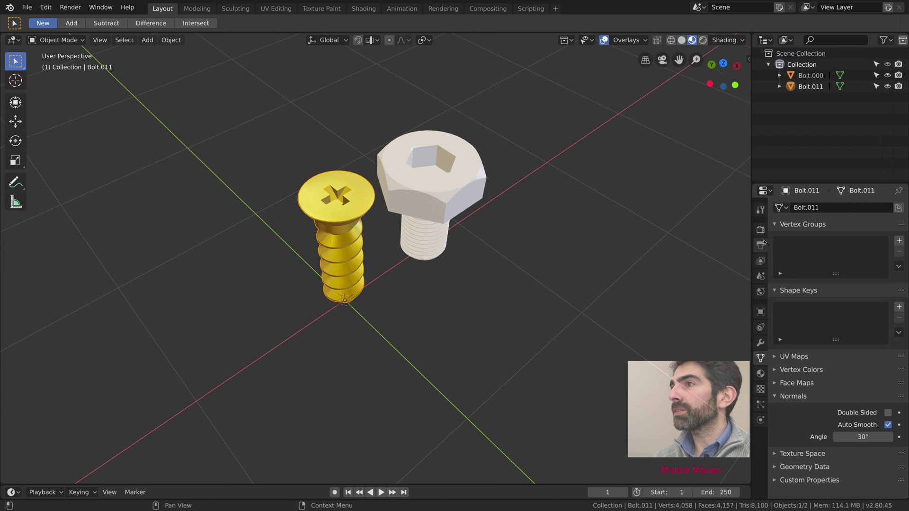
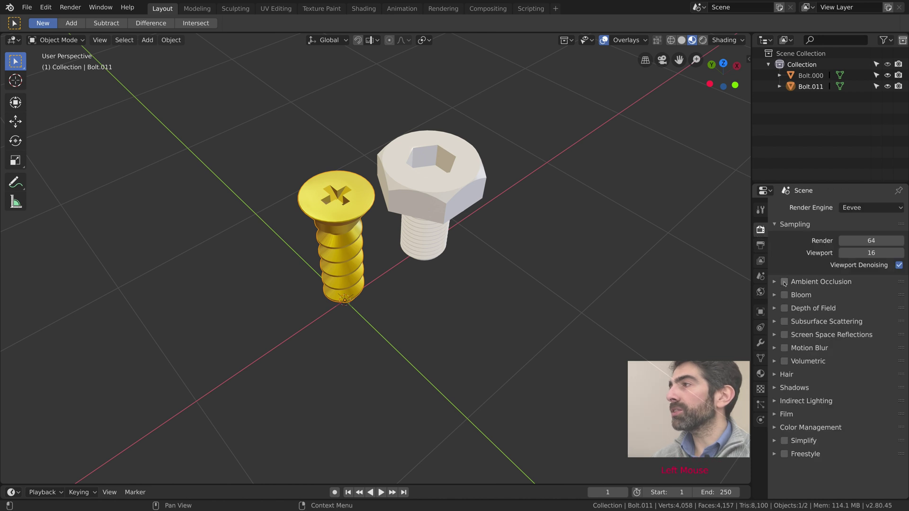
# Enable Ambient Occlusion, Screen Space Reflections and Bloom in the Eevee render settings
pyautogui.click(786, 282)
pyautogui.middleClick(539, 283)
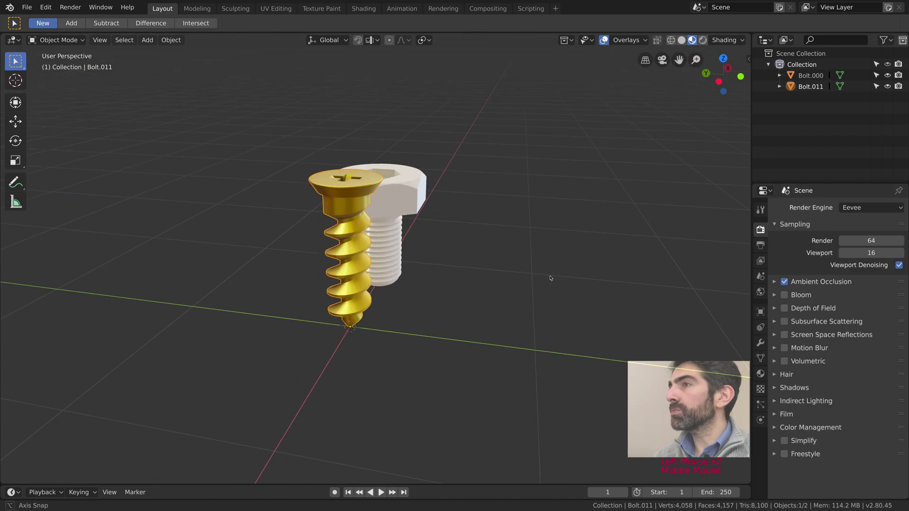
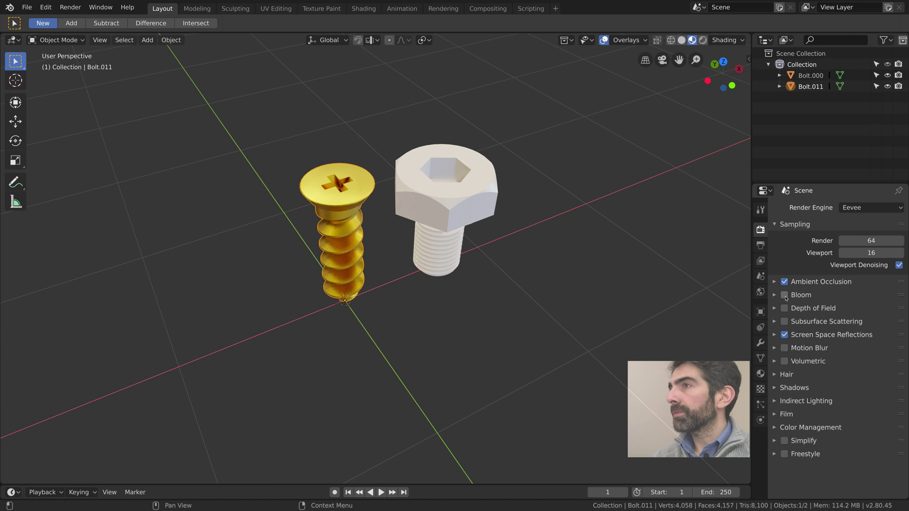
pyautogui.click(787, 296)
pyautogui.click(779, 296)
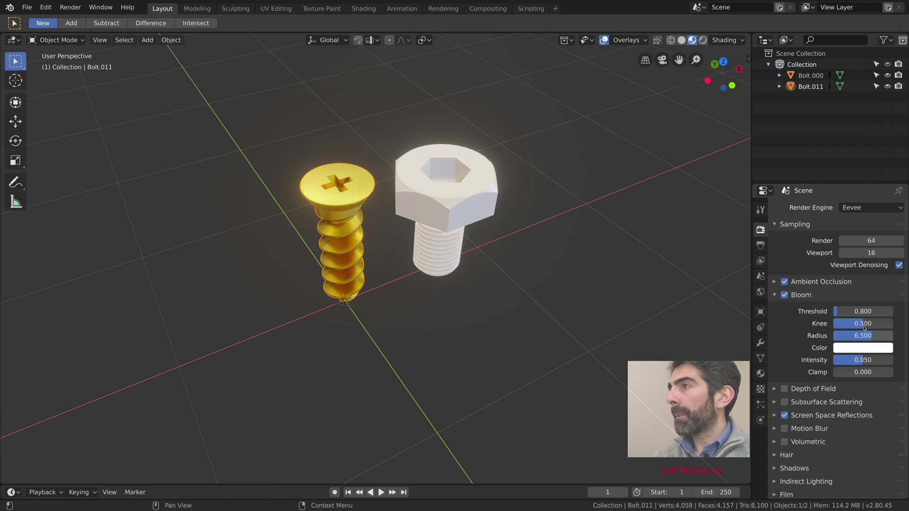
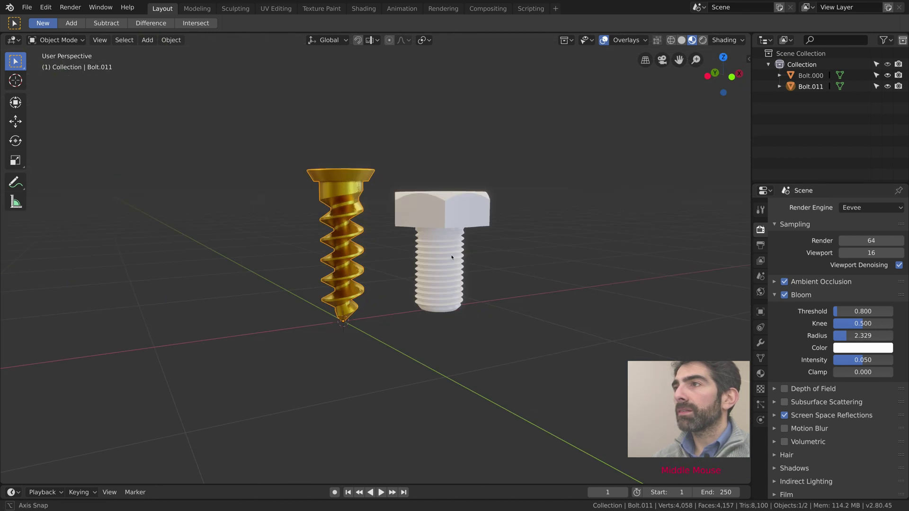
# Lower the Bloom Radius to about 2.33 for a subtle glow on the gold screw
pyautogui.scroll(-3)
pyautogui.middleClick(377, 274)
pyautogui.scroll(3)
pyautogui.scroll(3)
pyautogui.middleClick(378, 253)
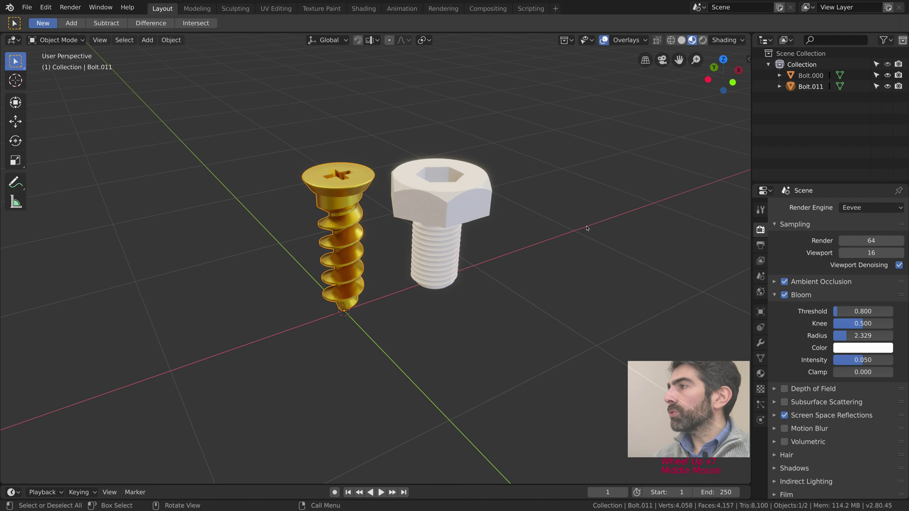
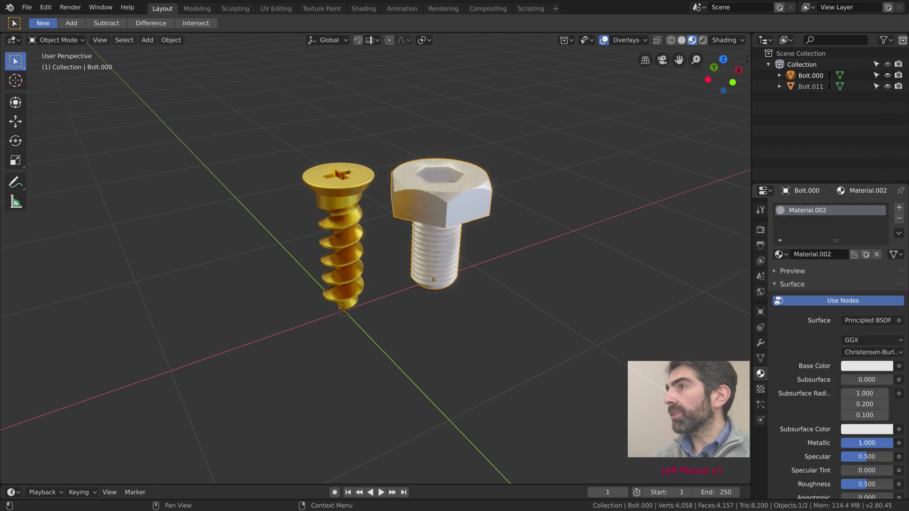
# Make Bolt.000's Material.002 fully metallic (1.0) with roughness about 0.43
pyautogui.click(896, 443)
pyautogui.scroll(-3)
pyautogui.click(852, 437)
pyautogui.scroll(-3)
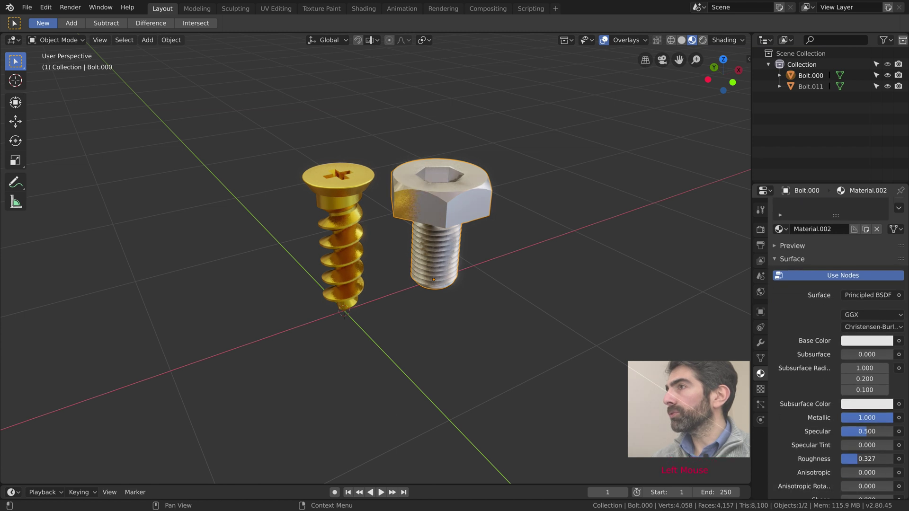